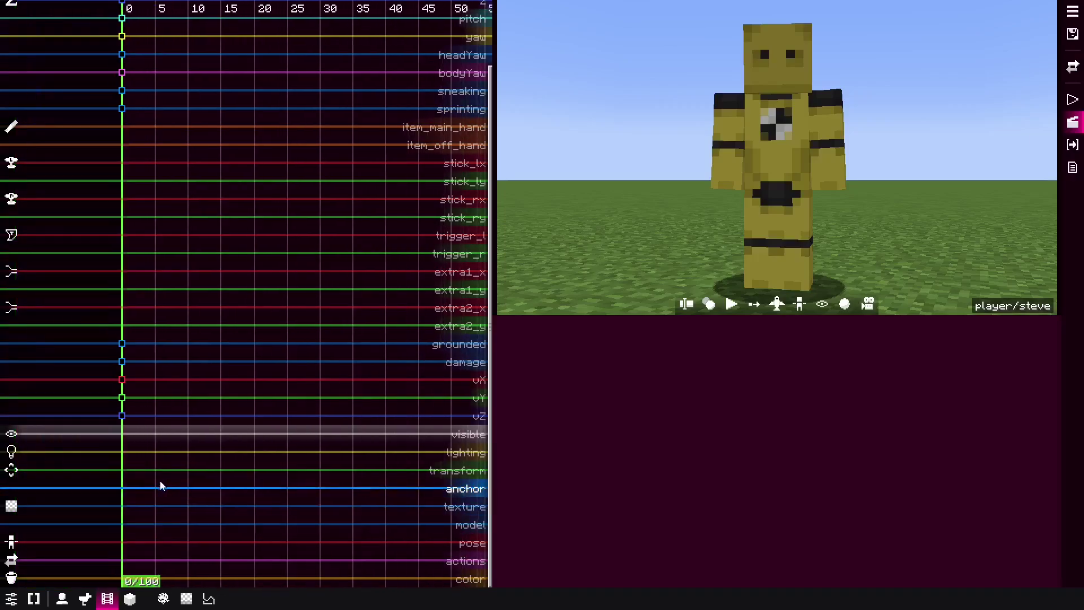
Step: Force the tick-3 squash keyframe's duration to 35 ticks via the interpolation picker
{"action": "left_click", "coordinate": [99, 547]}
{"action": "left_click", "coordinate": [132, 549]}
{"action": "left_click", "coordinate": [132, 549]}
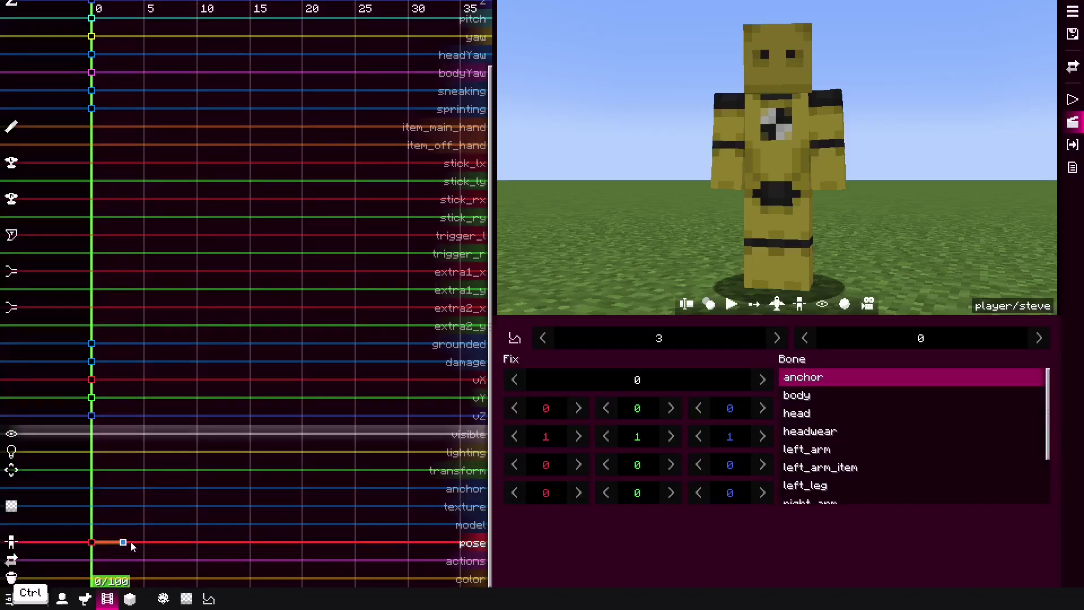
{"action": "left_click", "coordinate": [112, 558]}
{"action": "left_click", "coordinate": [132, 533]}
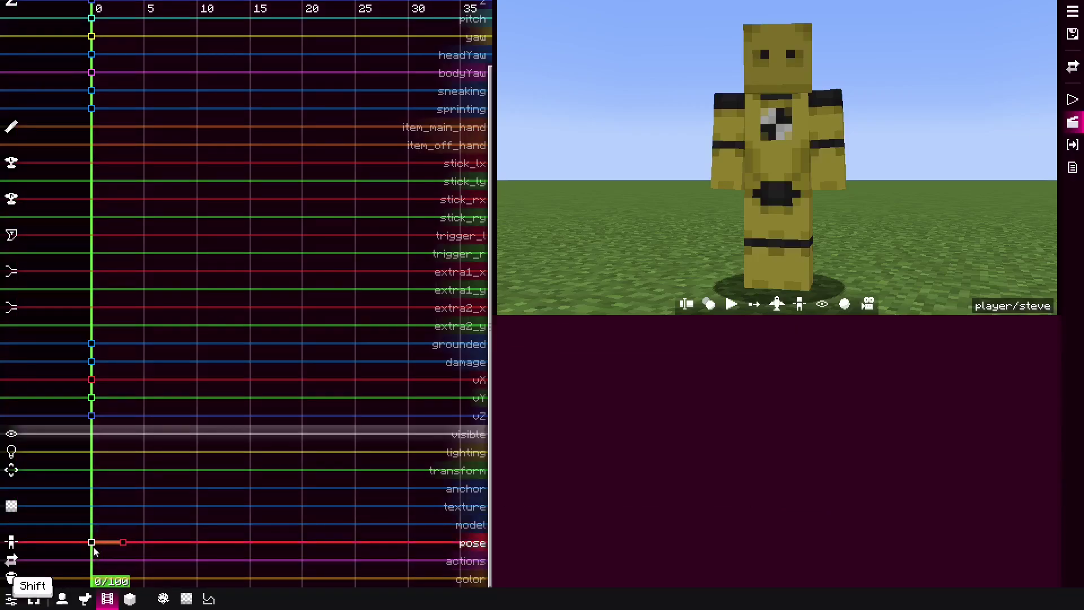
{"action": "middle_click", "coordinate": [181, 560]}
{"action": "left_click", "coordinate": [126, 549]}
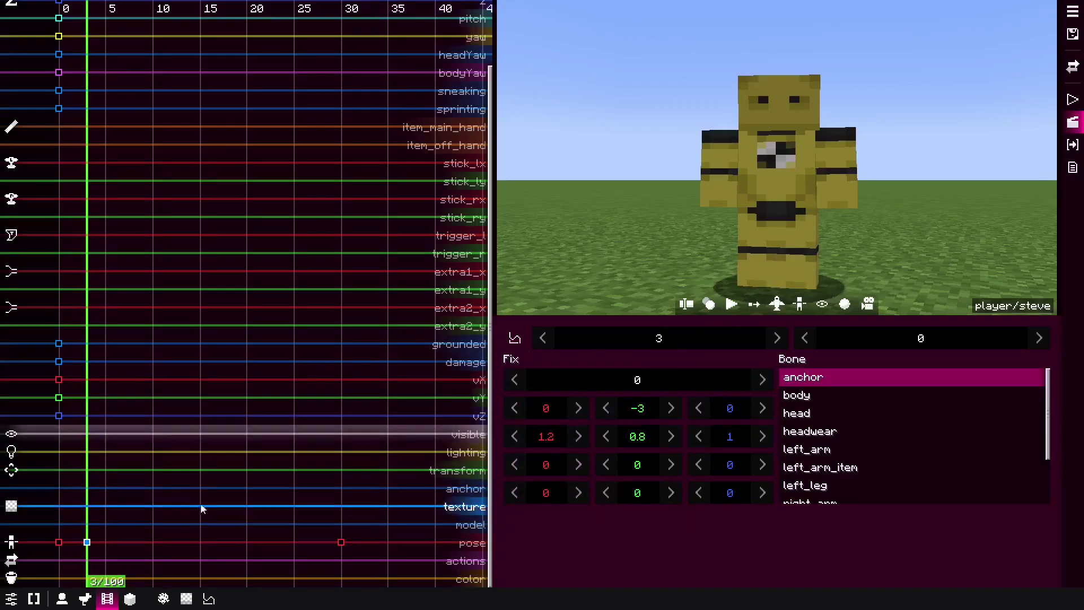
Step: Play the squash-and-stretch animation to preview the longer, wider squash
{"action": "key", "text": "space"}
{"action": "key", "text": "space"}
{"action": "key", "text": "t"}
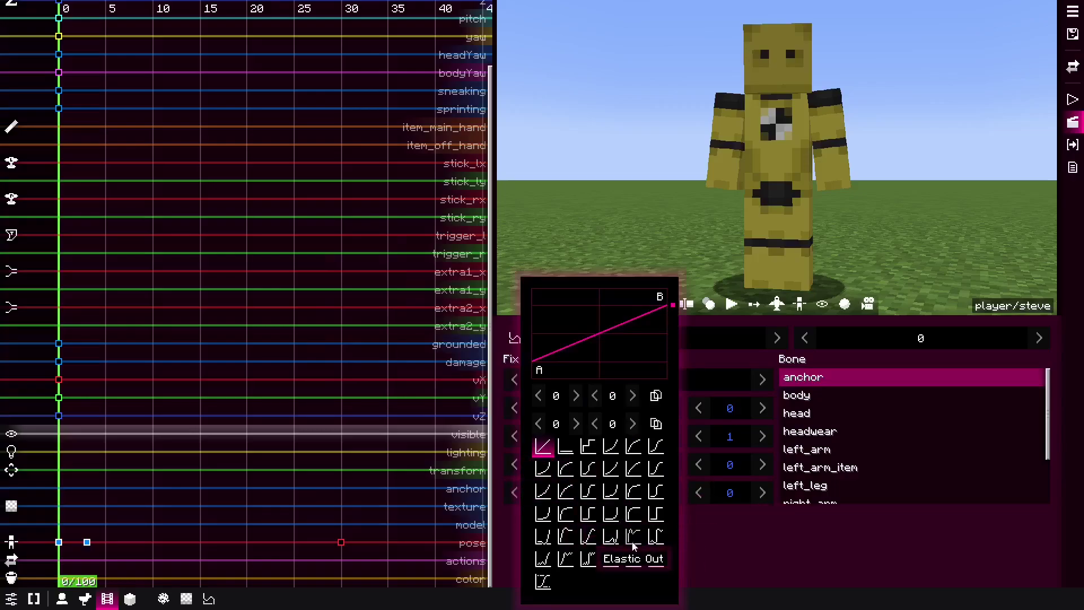
{"action": "key", "text": "space"}
{"action": "key", "text": "space"}
Step: Reselect the tick-3 keyframe and replay the animation in the preview
{"action": "left_click", "coordinate": [116, 573]}
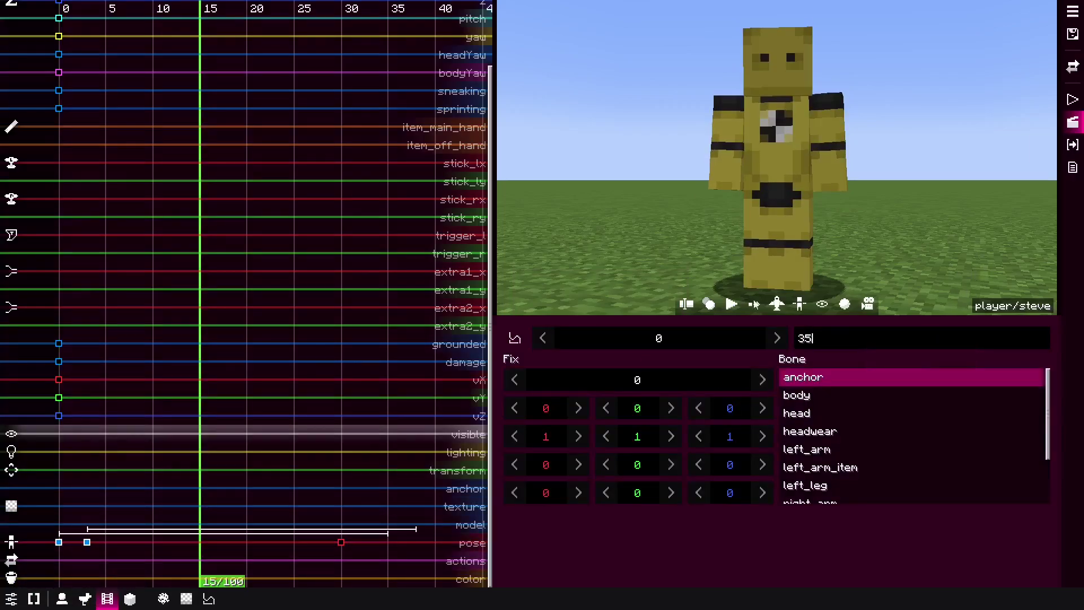
{"action": "key", "text": "space"}
{"action": "key", "text": "space"}
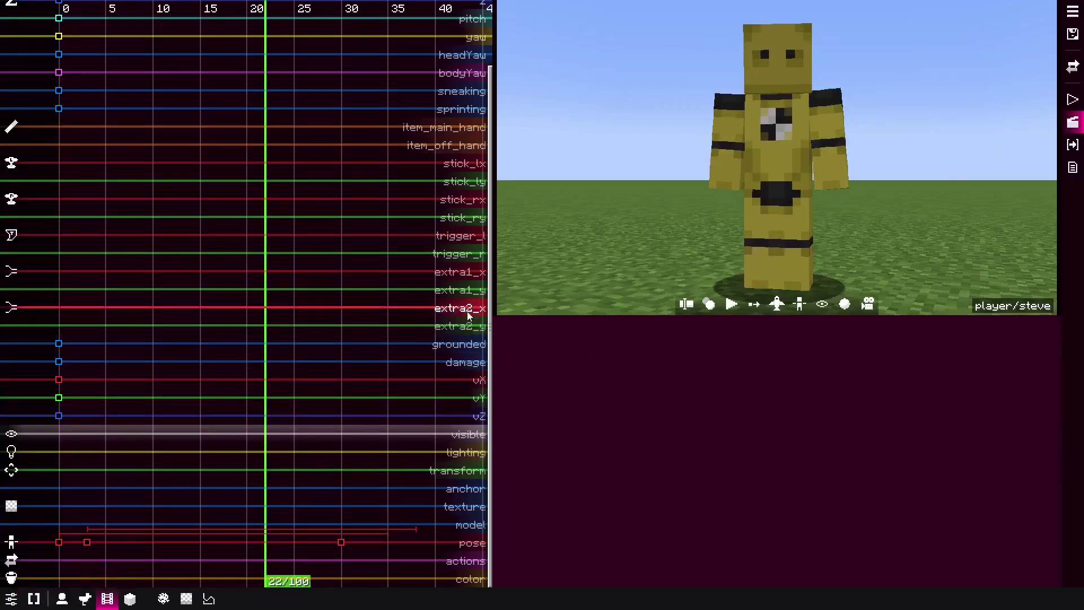
{"action": "key", "text": "space"}
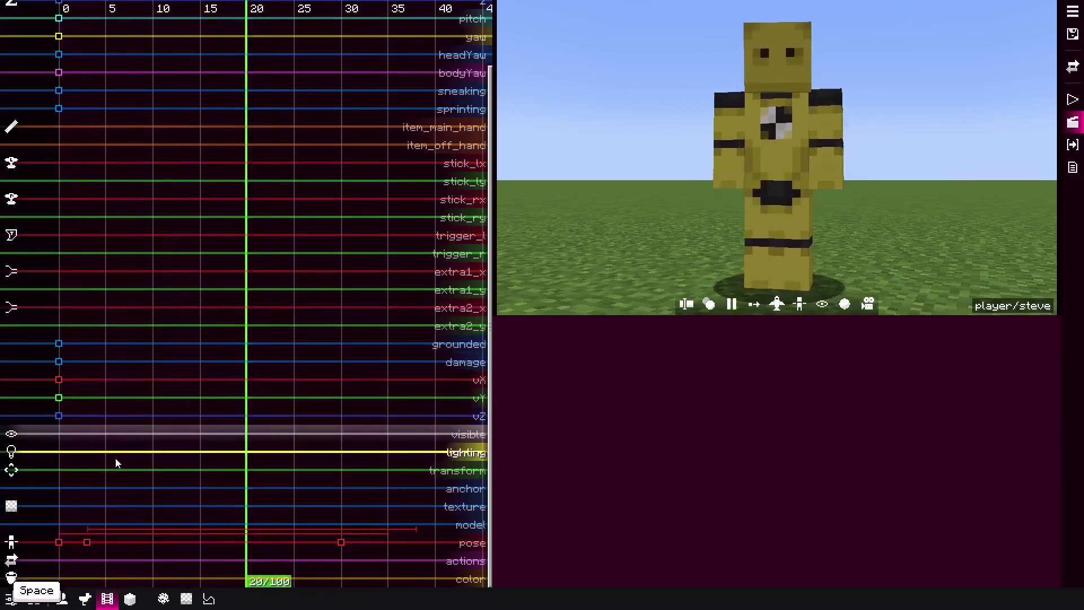
{"action": "key", "text": "space"}
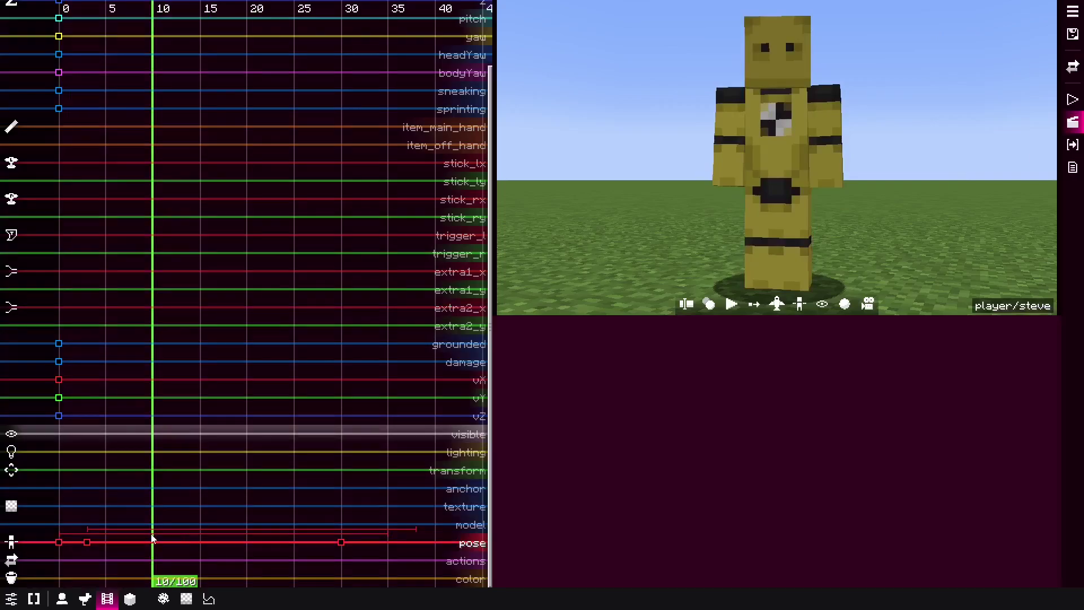
Step: Keyframe left_arm raised poses at ticks 10, 13 and 20 and play them back
{"action": "left_click_drag", "start_coordinate": [113, 536], "coordinate": [95, 547]}
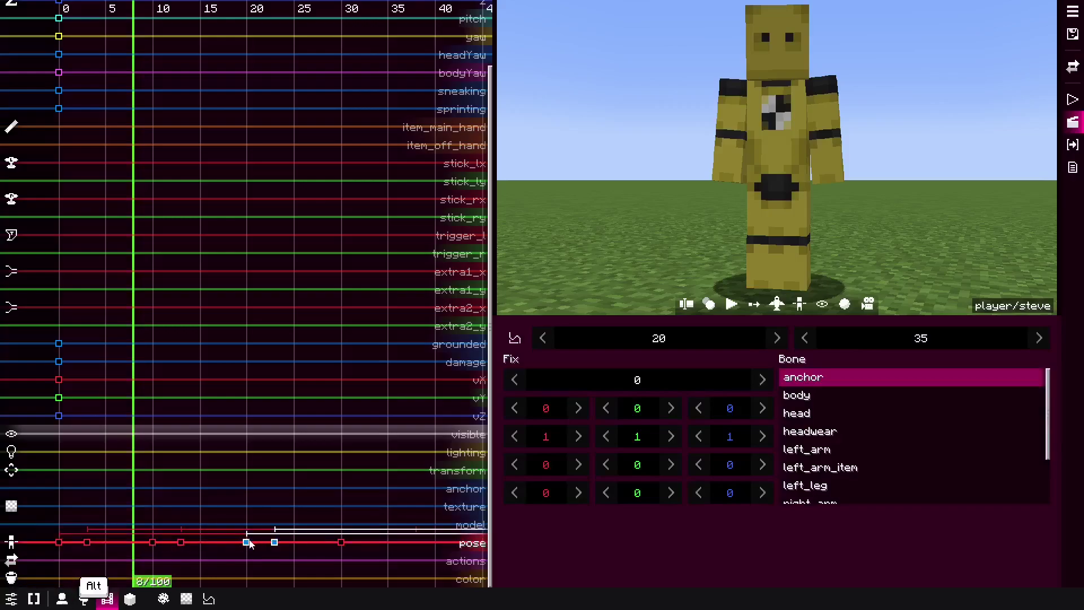
{"action": "key", "text": "space"}
{"action": "key", "text": "space"}
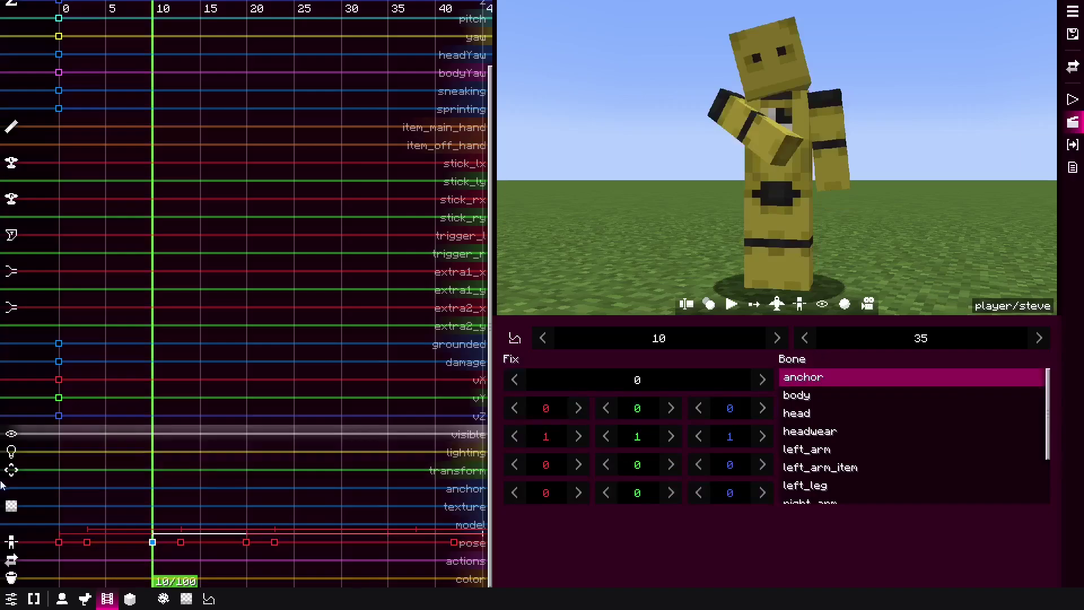
{"action": "key", "text": "space"}
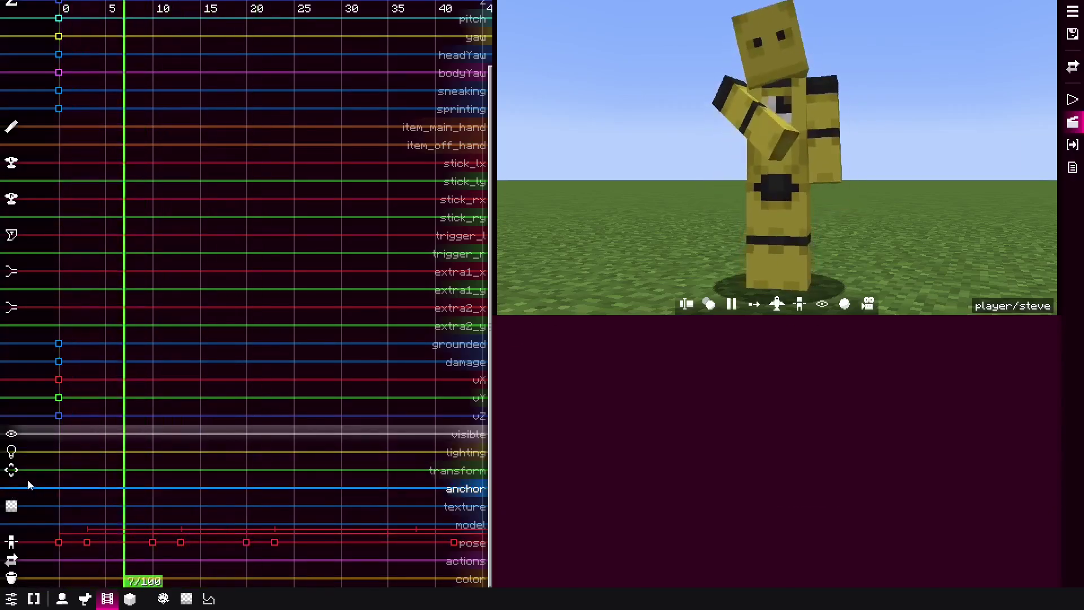
{"action": "key", "text": "space"}
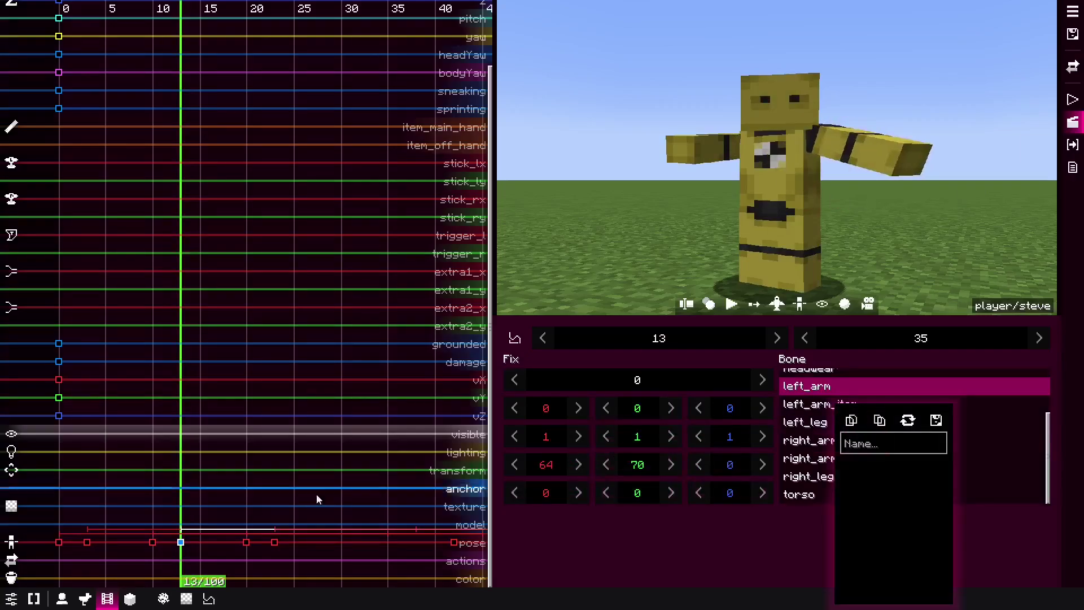
{"action": "left_click_drag", "start_coordinate": [240, 538], "coordinate": [255, 546]}
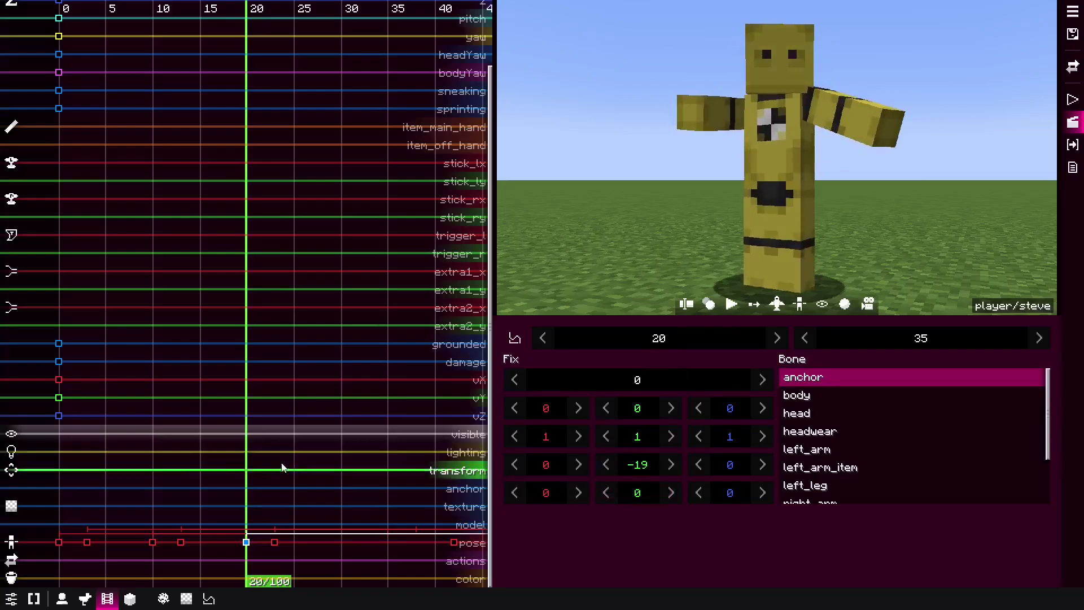
Step: Play the pink player/alex replay's 100-tick waving, arms-raised animation
{"action": "key", "text": "space"}
{"action": "key", "text": "space"}
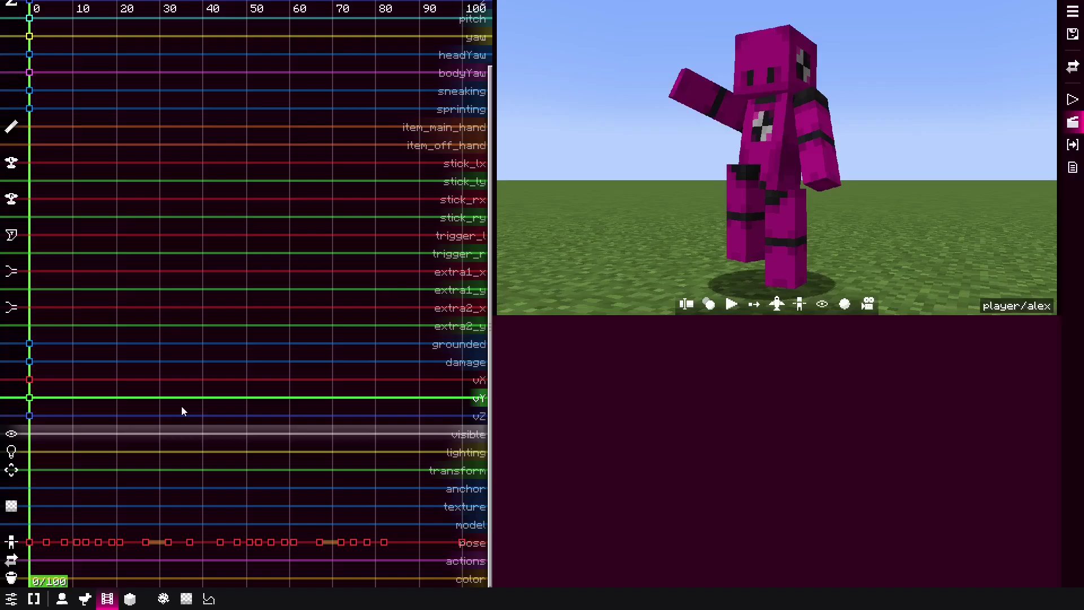
{"action": "key", "text": "space"}
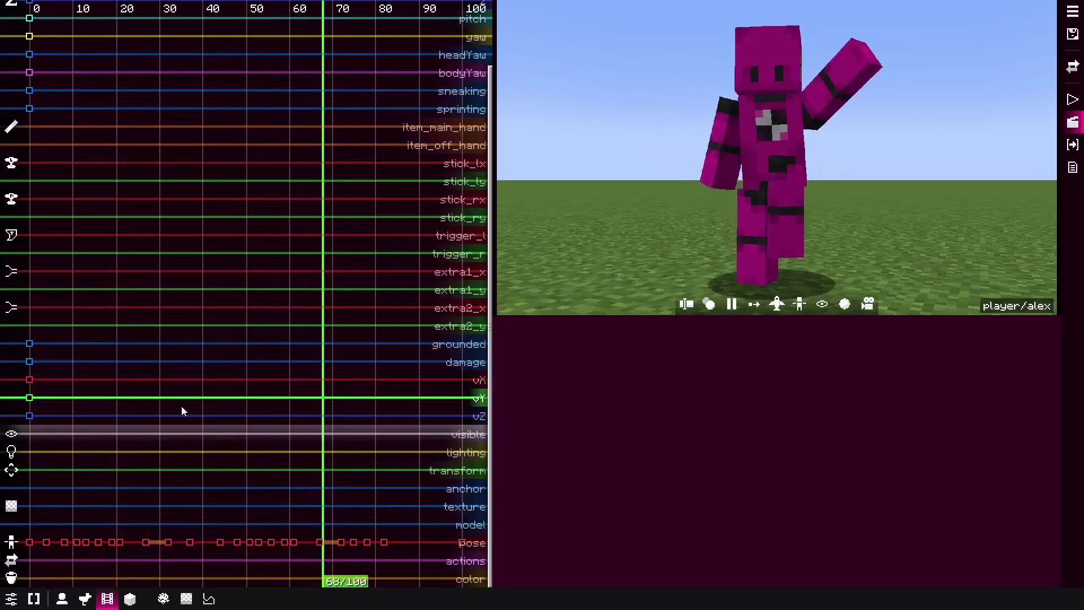
{"action": "key", "text": "space"}
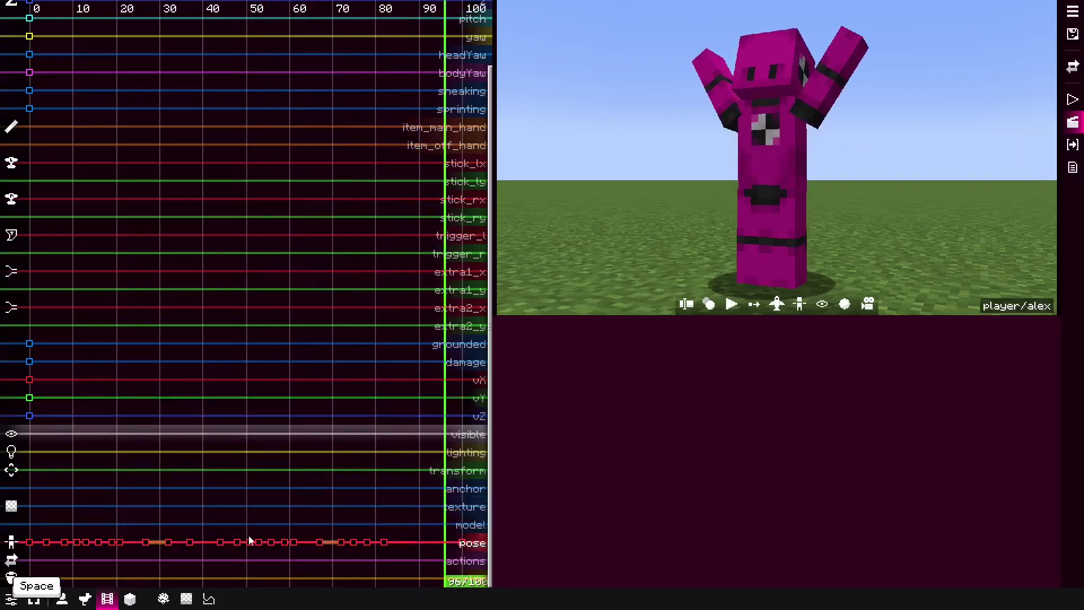
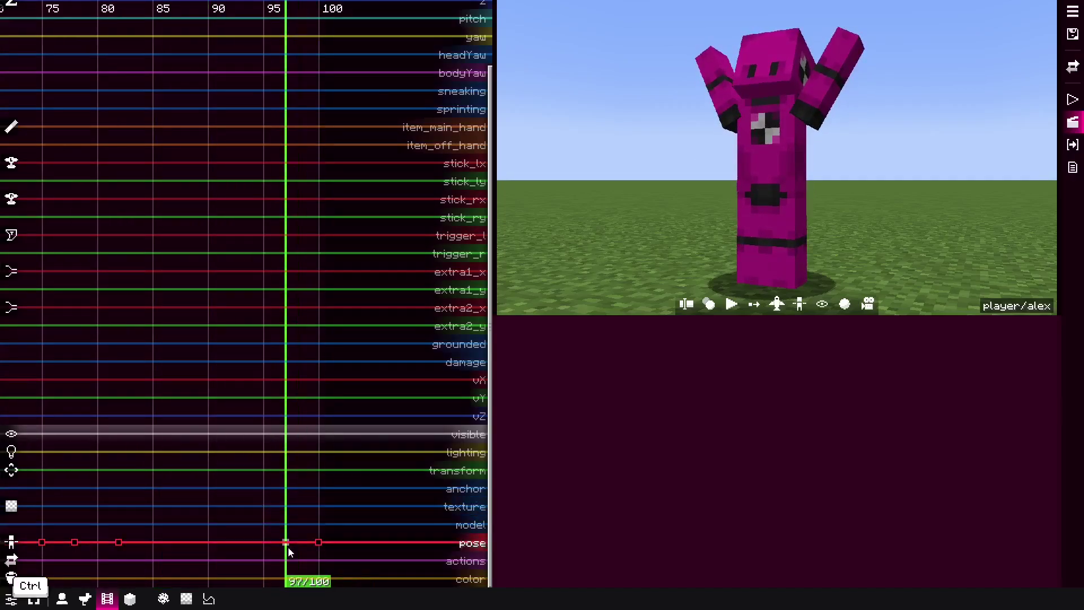
Step: Play the animation's end and show the tick-85 keyframe details with Y translation -0.039
{"action": "left_click_drag", "start_coordinate": [187, 564], "coordinate": [157, 560]}
{"action": "key", "text": "space"}
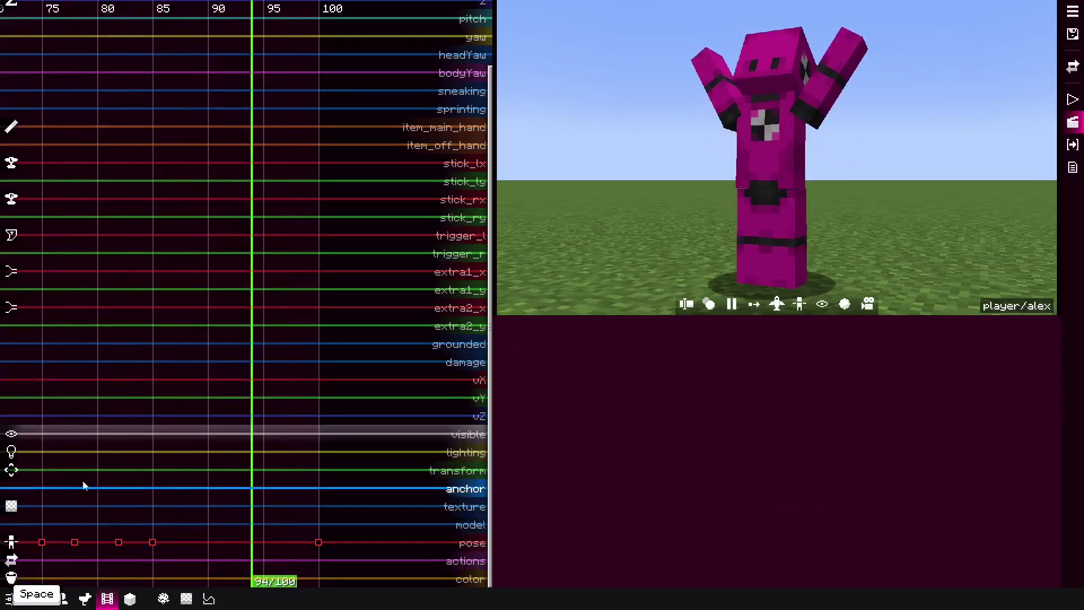
{"action": "key", "text": "space"}
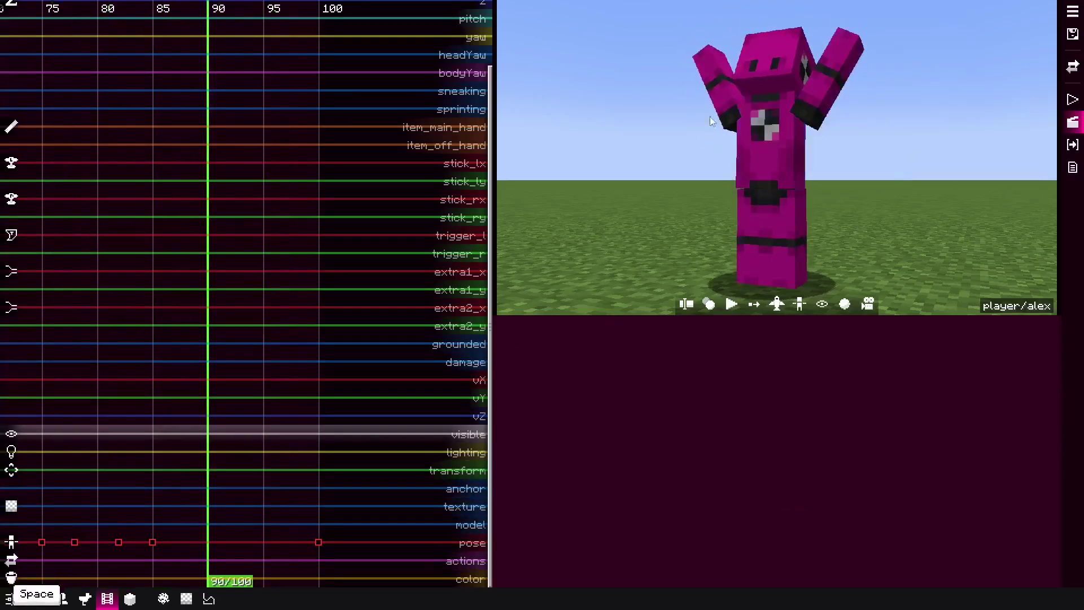
{"action": "key", "text": "space"}
{"action": "key", "text": "space"}
{"action": "key", "text": "space"}
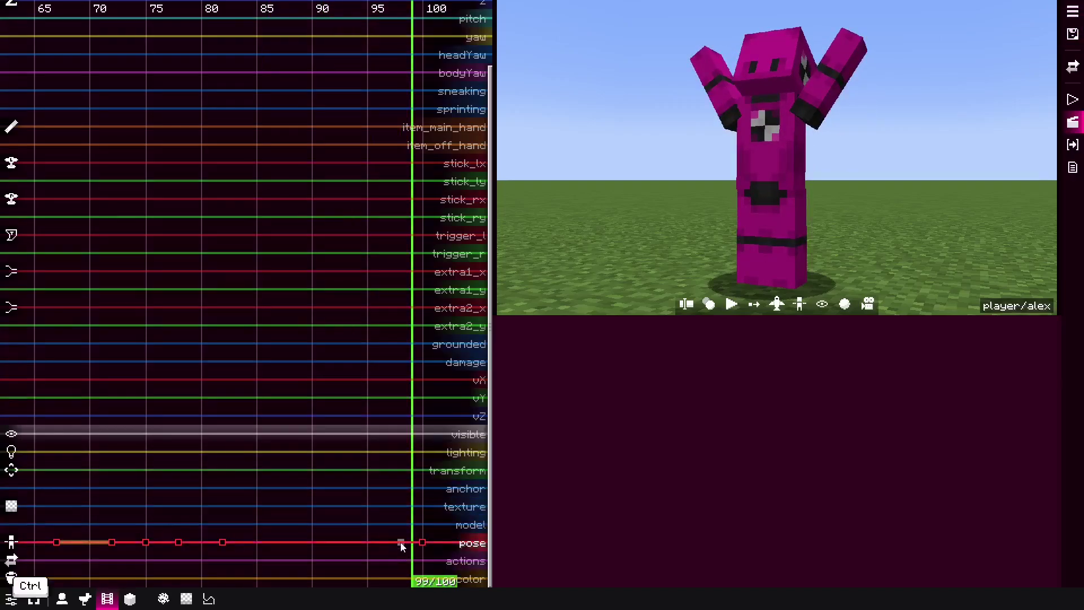
Step: Step through the transform track's keyframes, zoom out the timeline and play the waving animation
{"action": "left_click", "coordinate": [265, 557]}
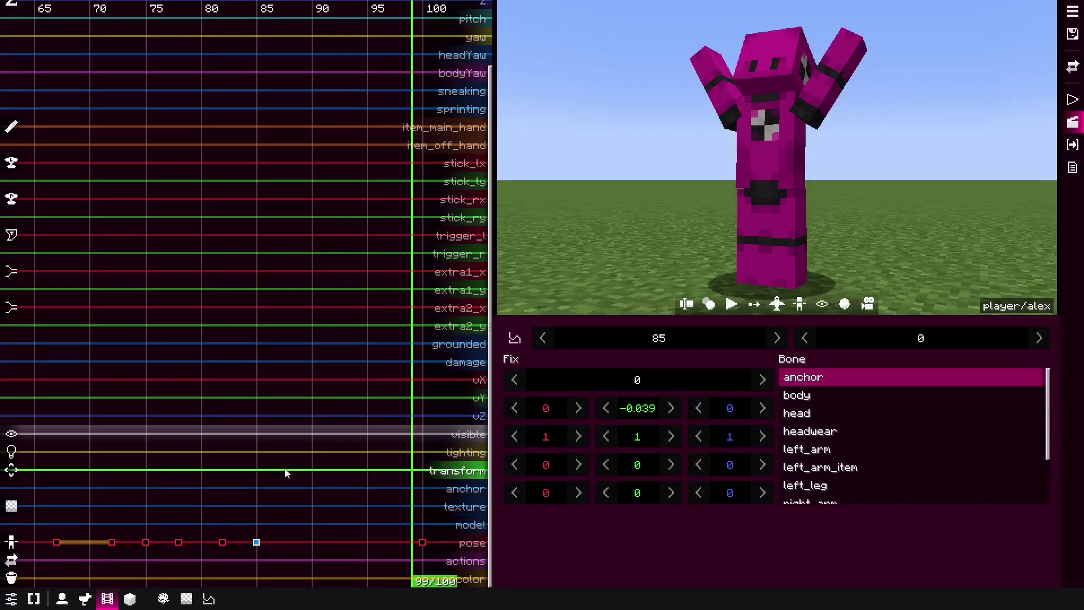
{"action": "key", "text": "space"}
{"action": "key", "text": "space"}
{"action": "key", "text": "ctrl+space"}
{"action": "key", "text": "space"}
{"action": "key", "text": "space"}
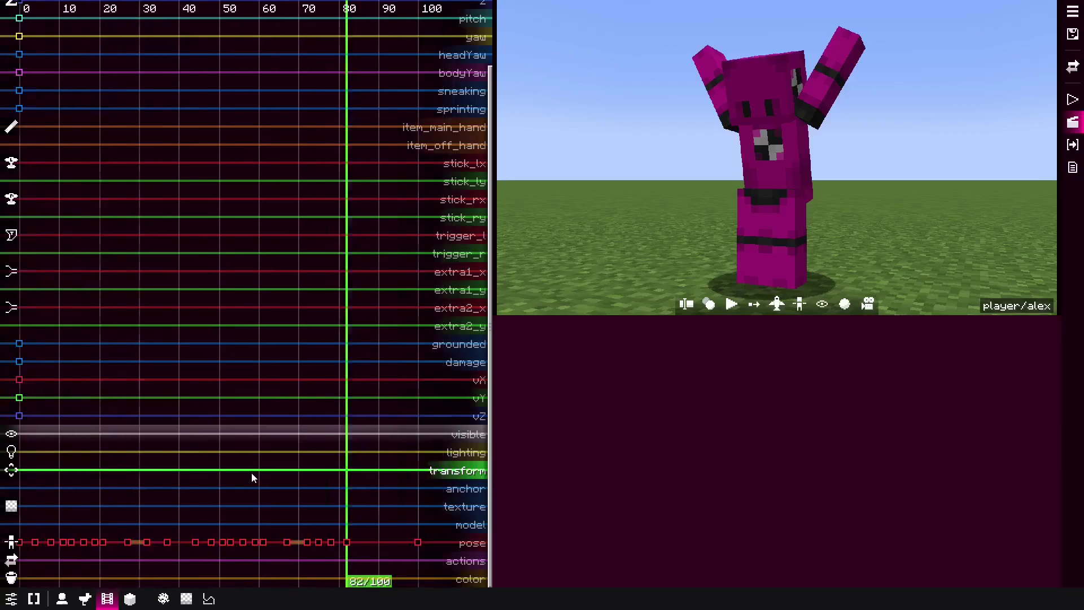
{"action": "key", "text": "space"}
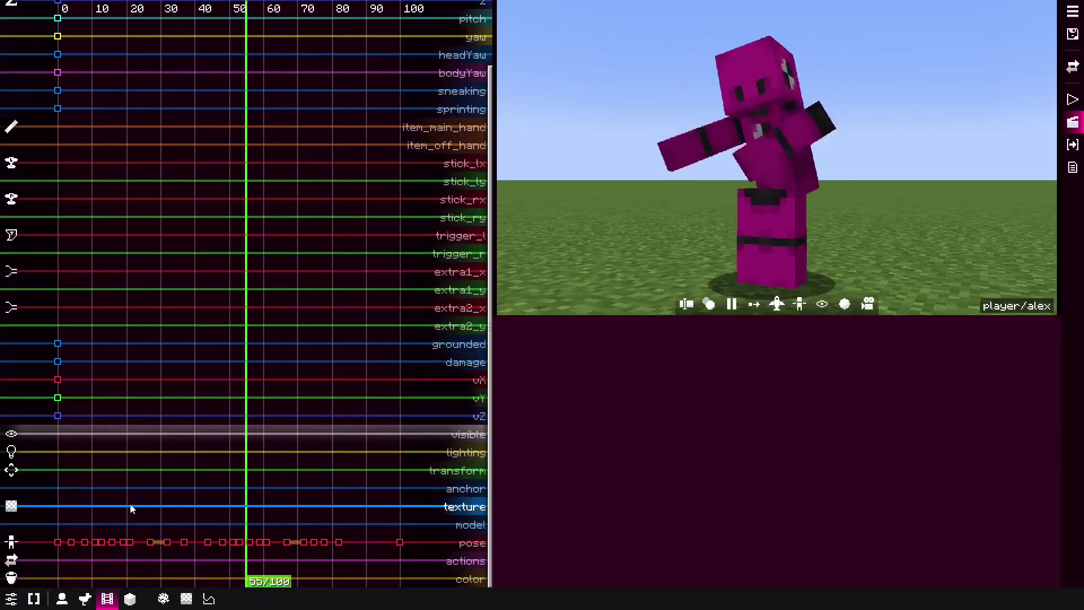
Step: Play the knight replay so the knight gestures, turns and walks away across the field
{"action": "key", "text": "space"}
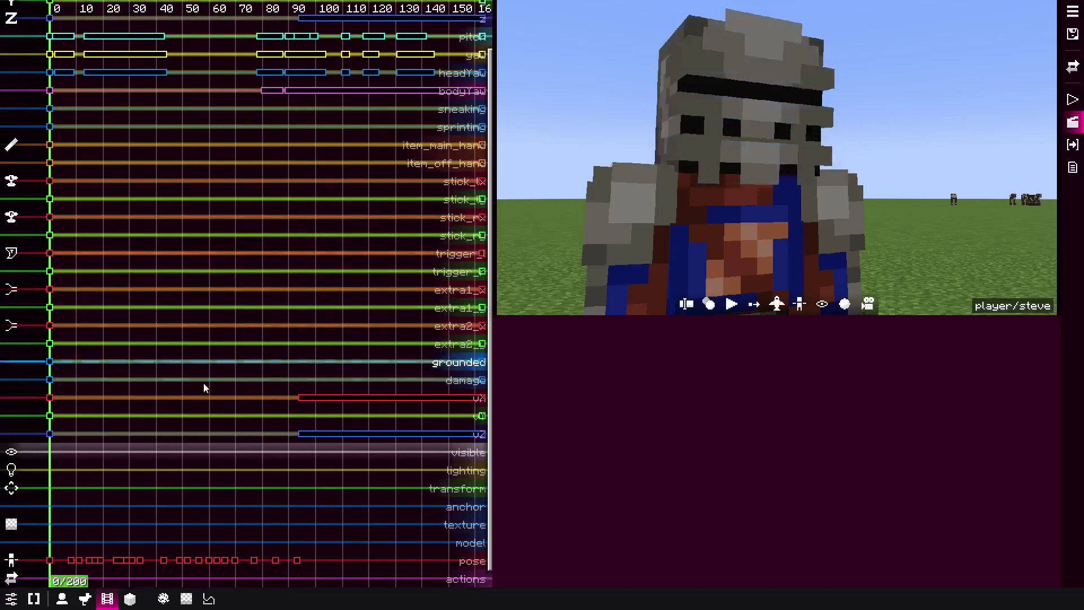
{"action": "key", "text": "space"}
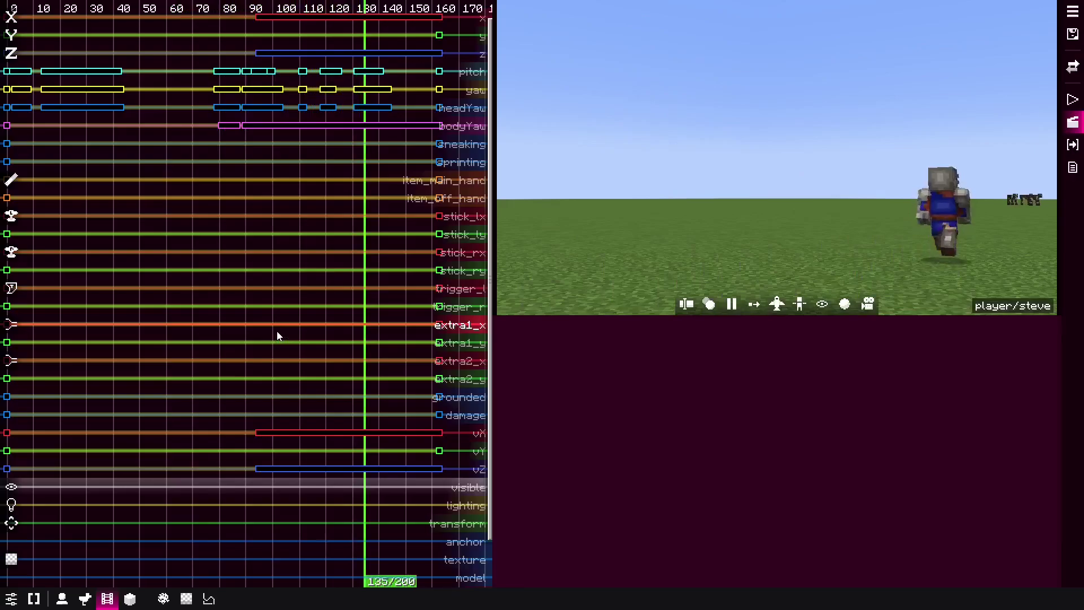
Step: Preview the knight recording from the timeline, pausing and rescrubbing back to an early tick
{"action": "key", "text": "space"}
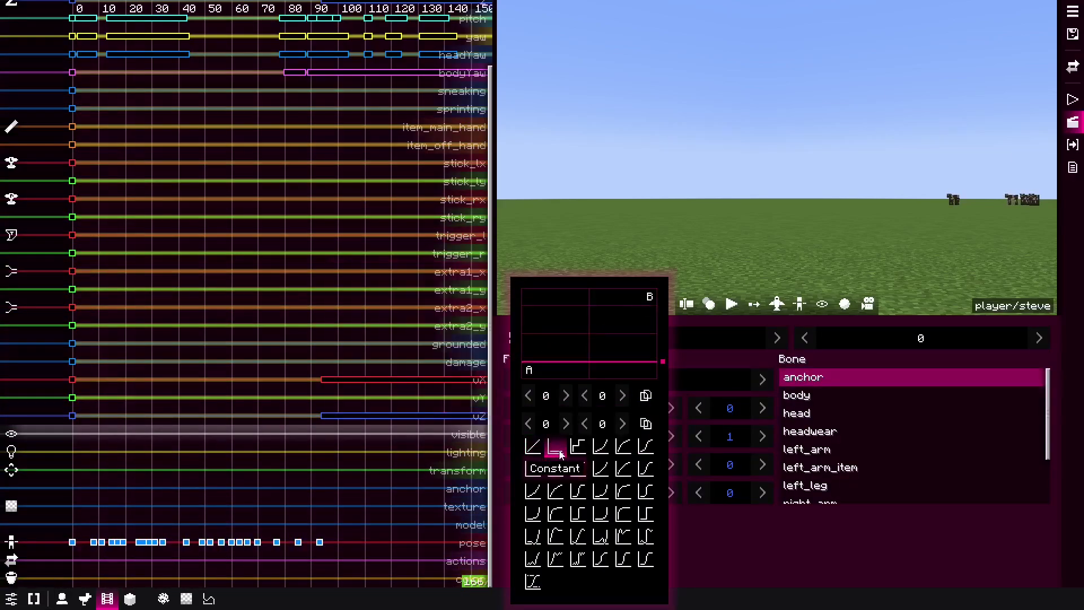
{"action": "key", "text": "space"}
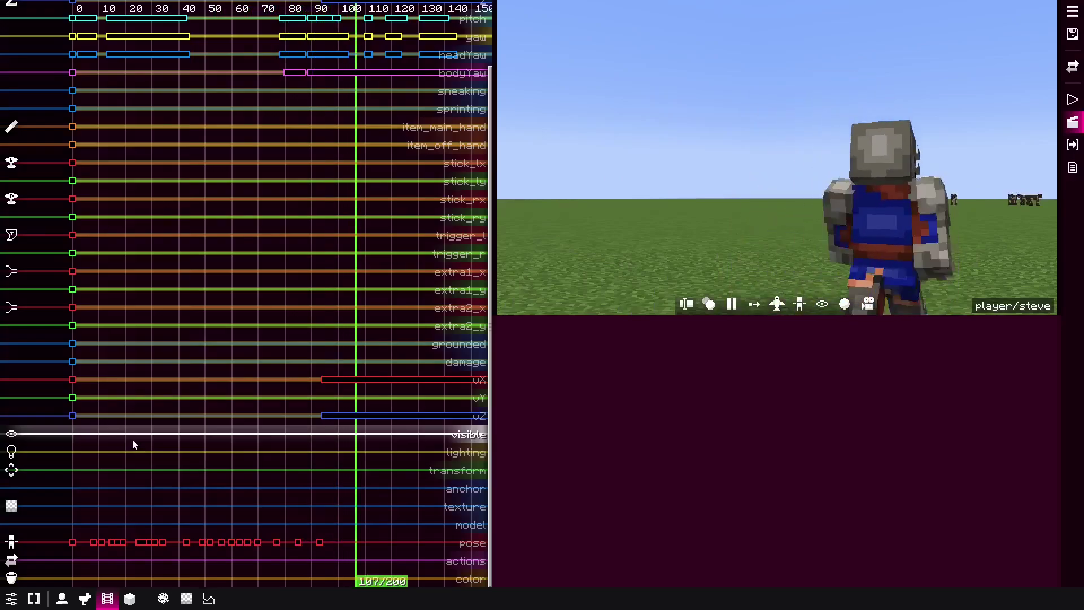
{"action": "key", "text": "space"}
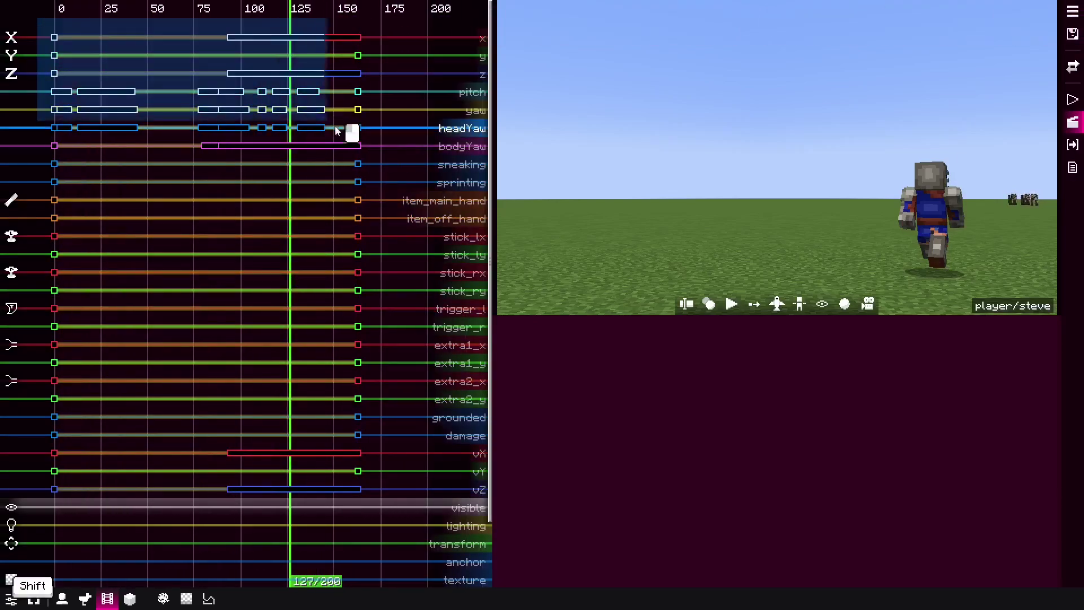
{"action": "key", "text": "shift+t"}
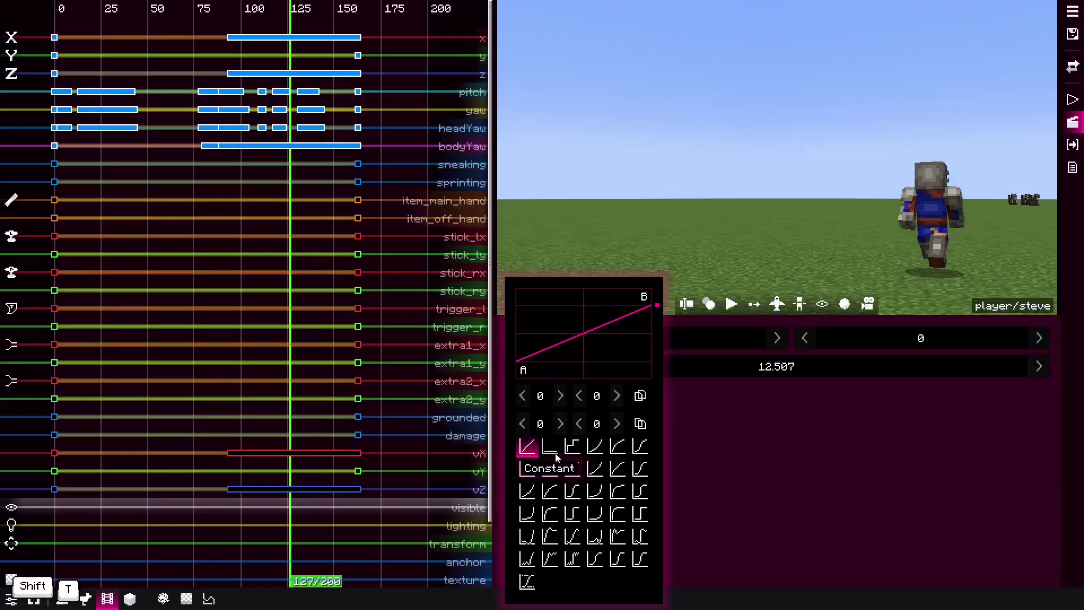
{"action": "key", "text": "space"}
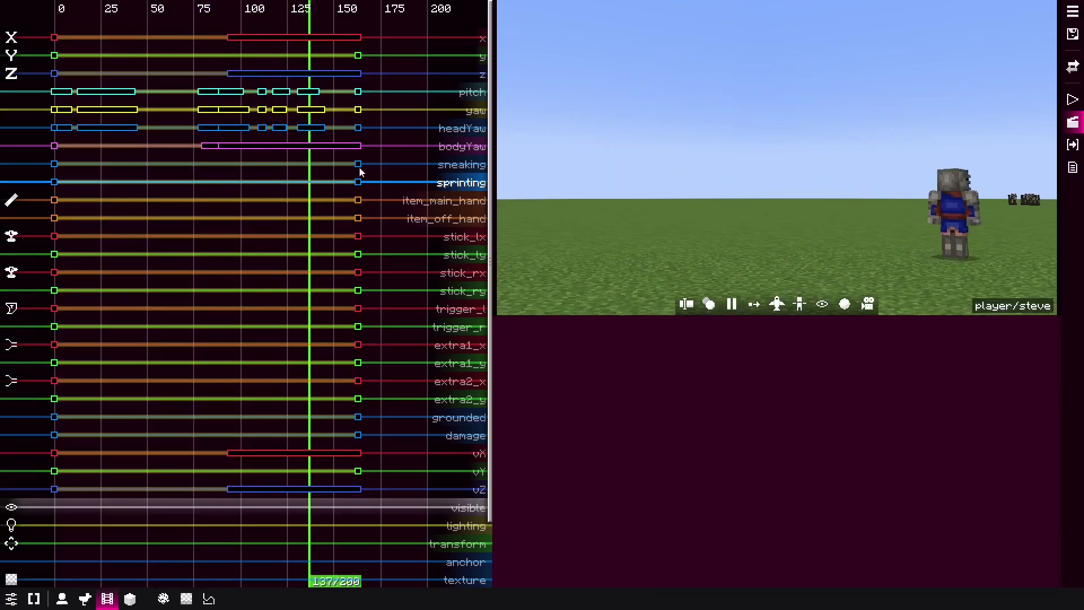
{"action": "key", "text": "space"}
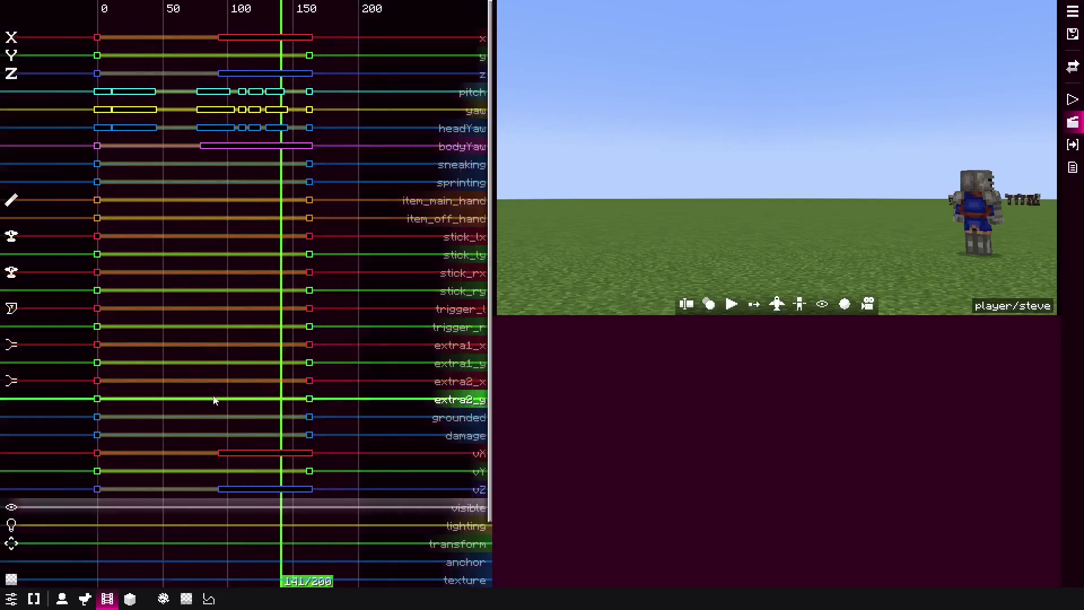
{"action": "key", "text": "space"}
{"action": "key", "text": "space"}
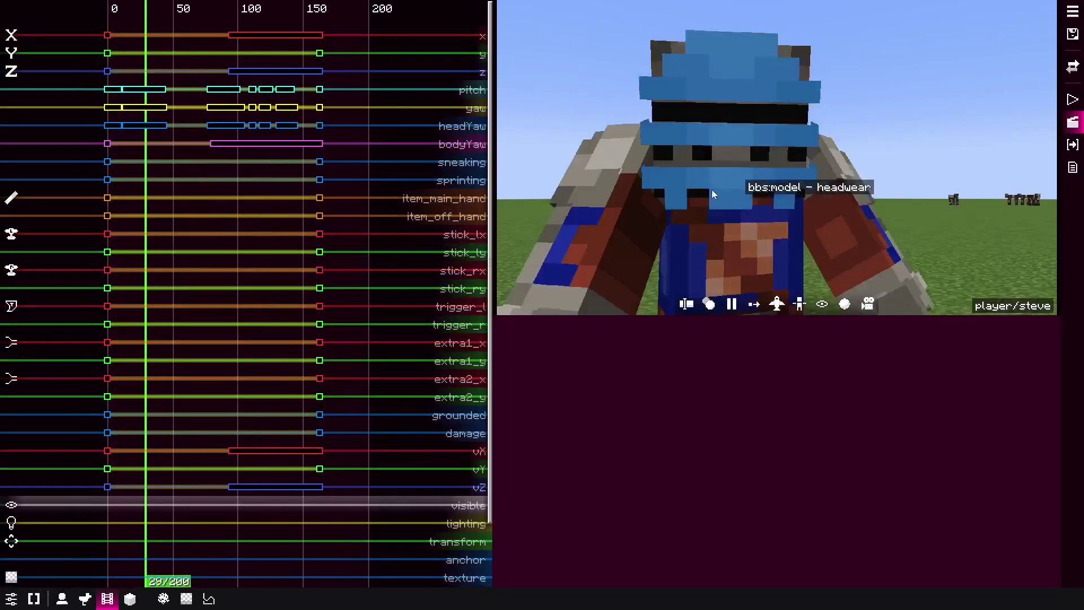
Step: Thin the per-tick pitch/yaw/headYaw keyframes to one every few ticks and check playback
{"action": "key", "text": "space"}
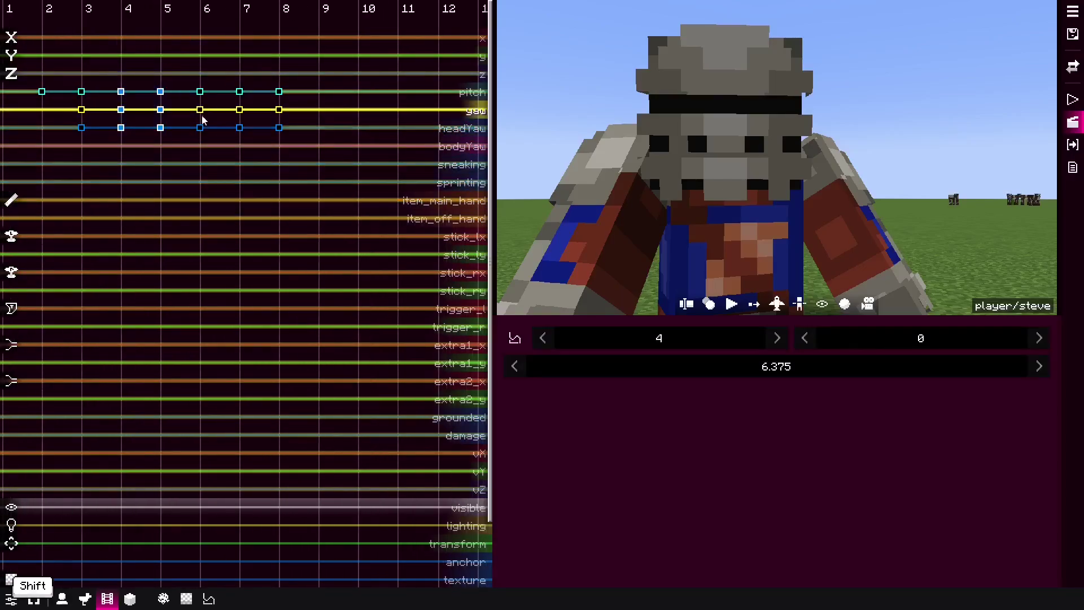
{"action": "key", "text": "shift+Delete"}
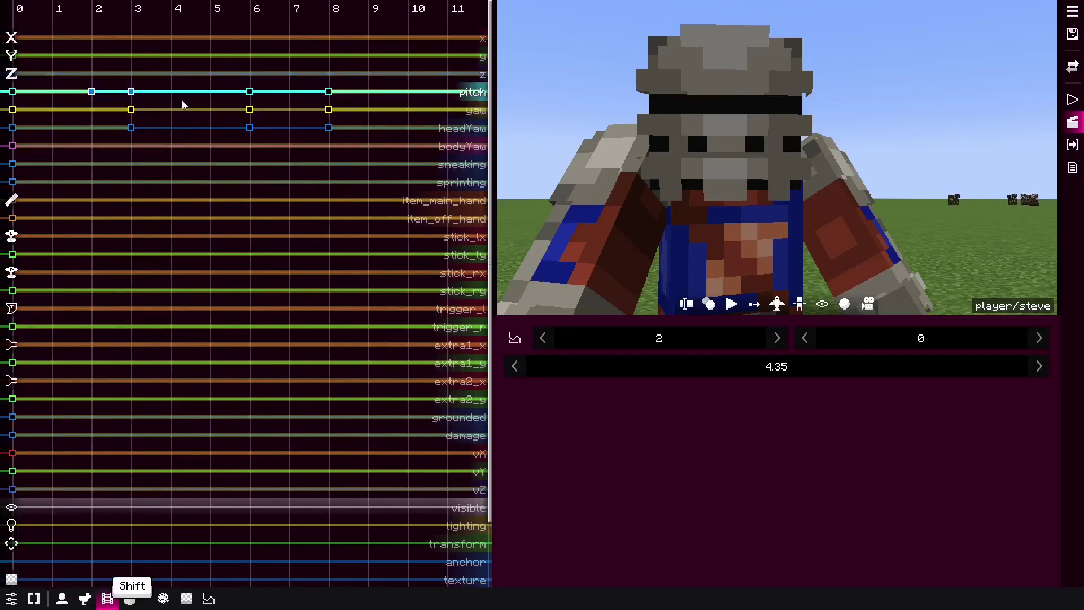
{"action": "key", "text": "shift+space"}
{"action": "key", "text": "space"}
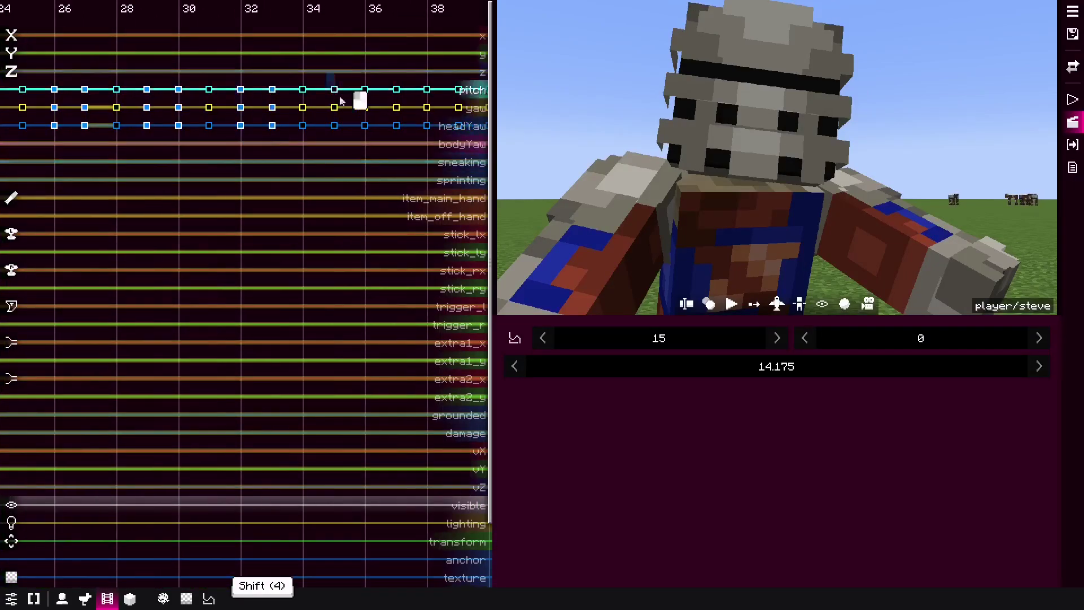
{"action": "key", "text": "shift+Delete"}
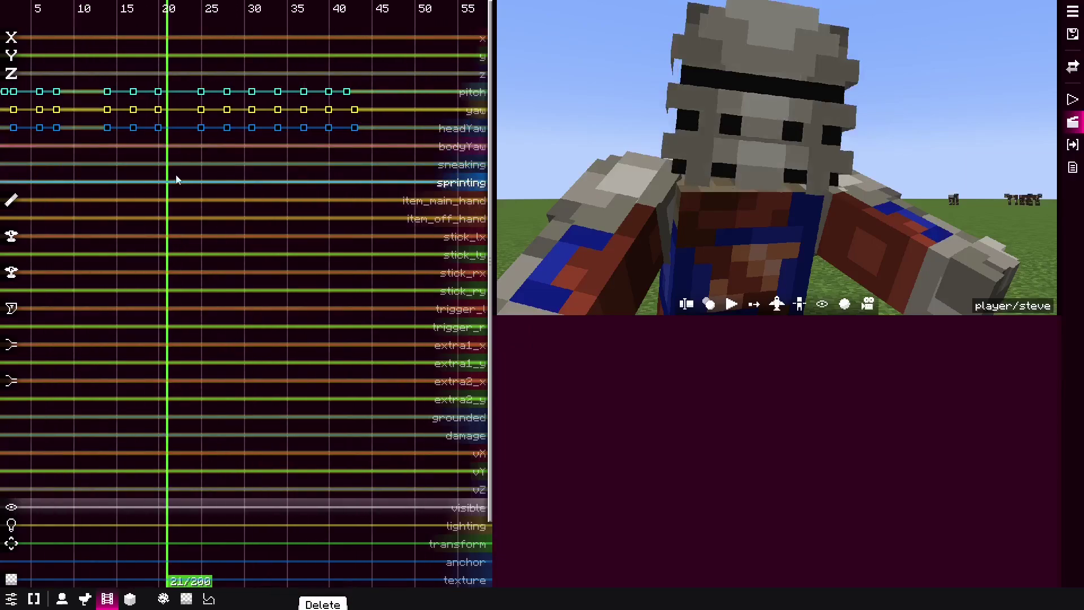
{"action": "key", "text": "space"}
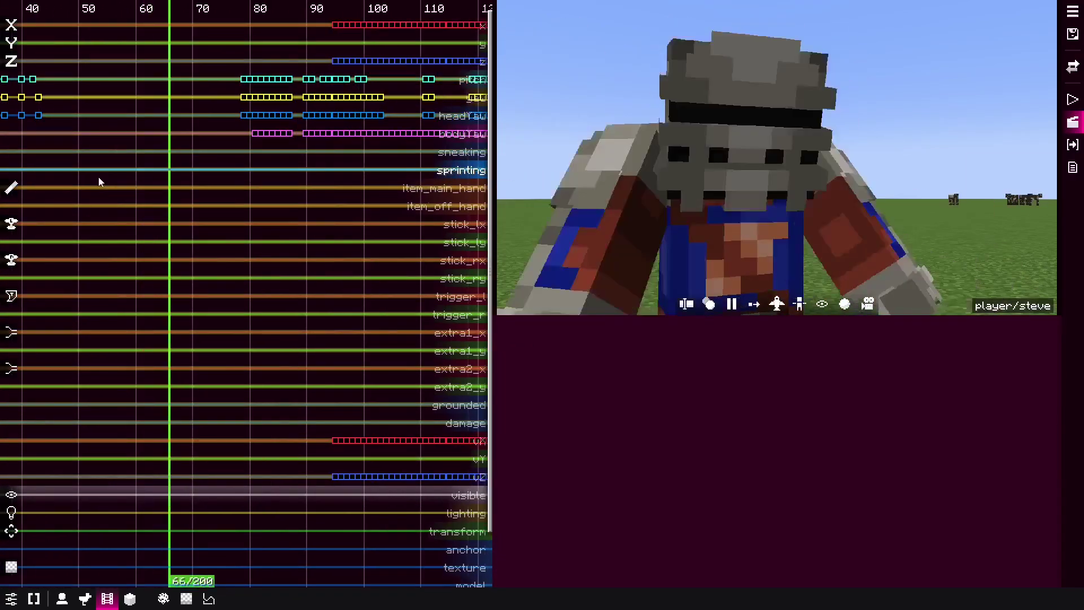
Step: Thin the x/z/bodyYaw body keyframes the same way and replay the knight walking off
{"action": "key", "text": "space"}
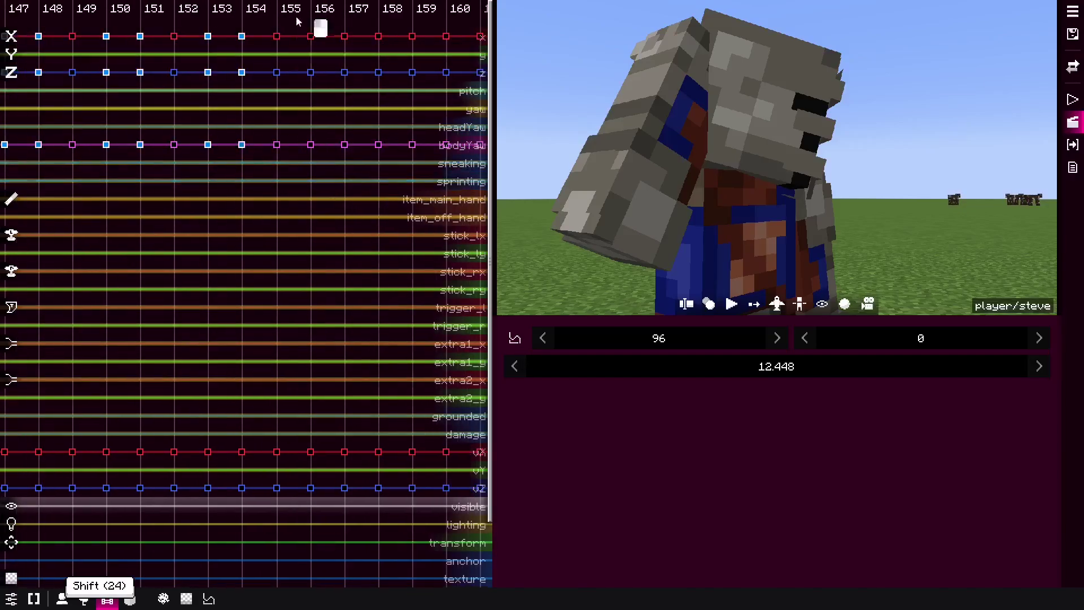
{"action": "key", "text": "shift+Delete"}
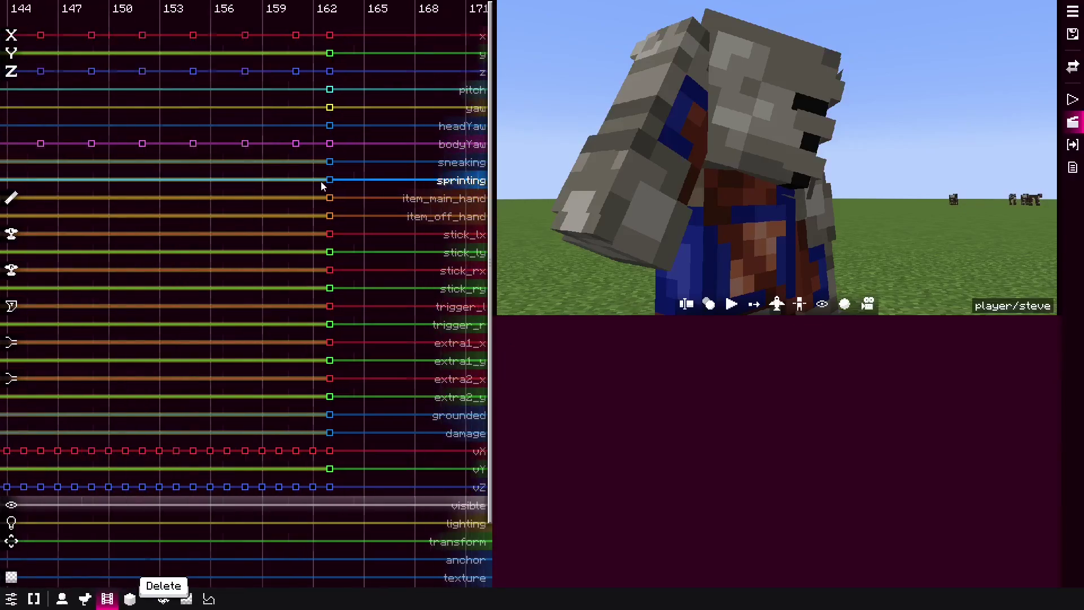
{"action": "key", "text": "space"}
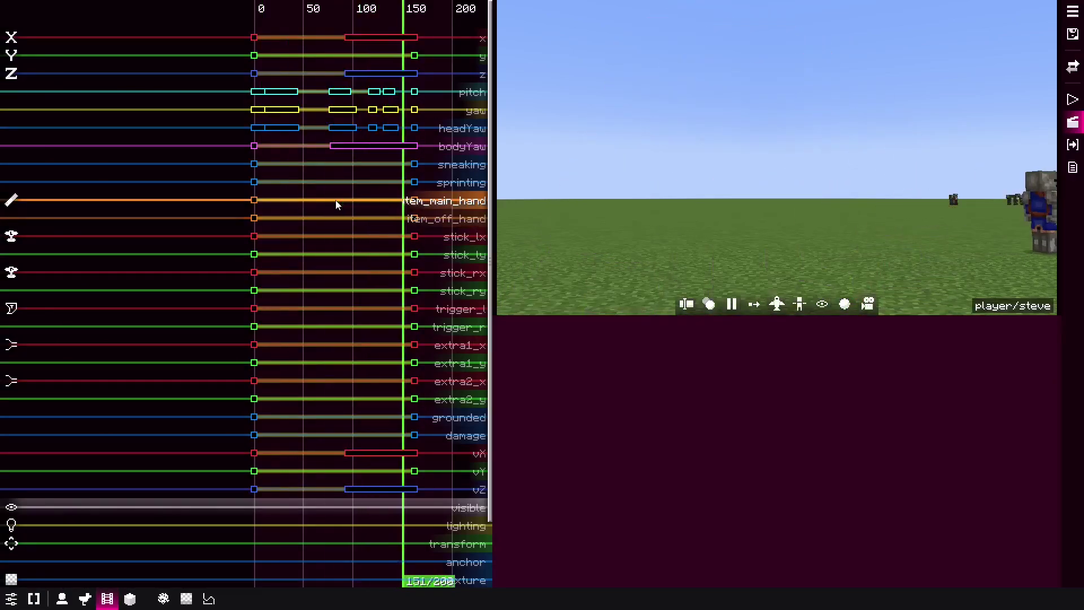
Step: Pause at tick 95 and bring up the pose editor on the knight
{"action": "key", "text": "space"}
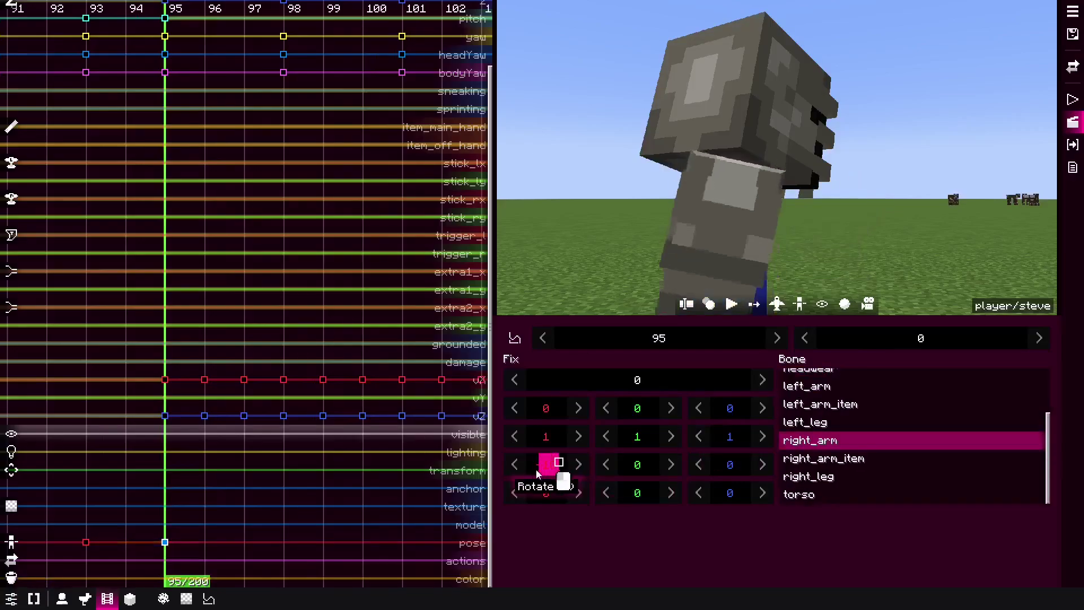
{"action": "key", "text": "F3"}
{"action": "key", "text": "f"}
{"action": "key", "text": "d"}
{"action": "key", "text": "s"}
{"action": "key", "text": "d"}
{"action": "key", "text": "q"}
{"action": "key", "text": "f"}
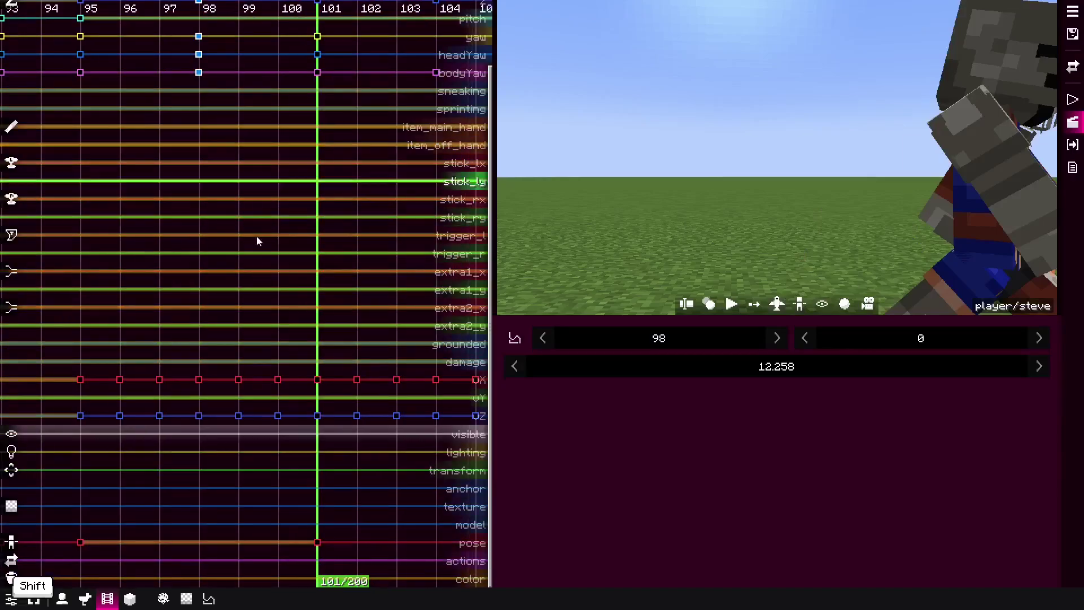
Step: Key the right arm's X rotation to 33 and the left leg's to 45 near ticks 95–101
{"action": "left_click", "coordinate": [322, 547]}
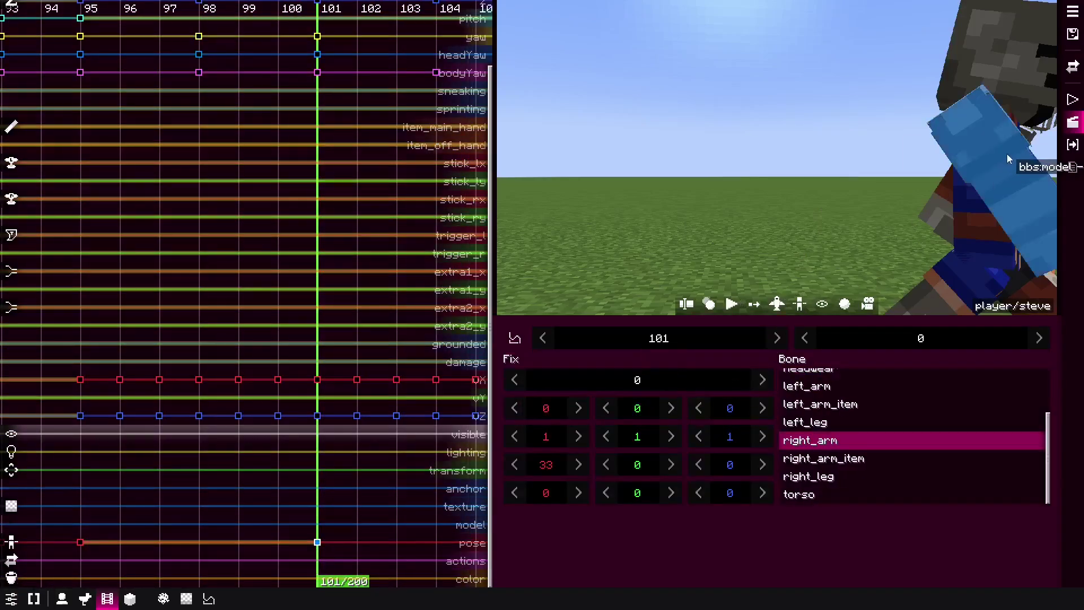
{"action": "key", "text": "-"}
{"action": "key", "text": "-"}
{"action": "key", "text": "-"}
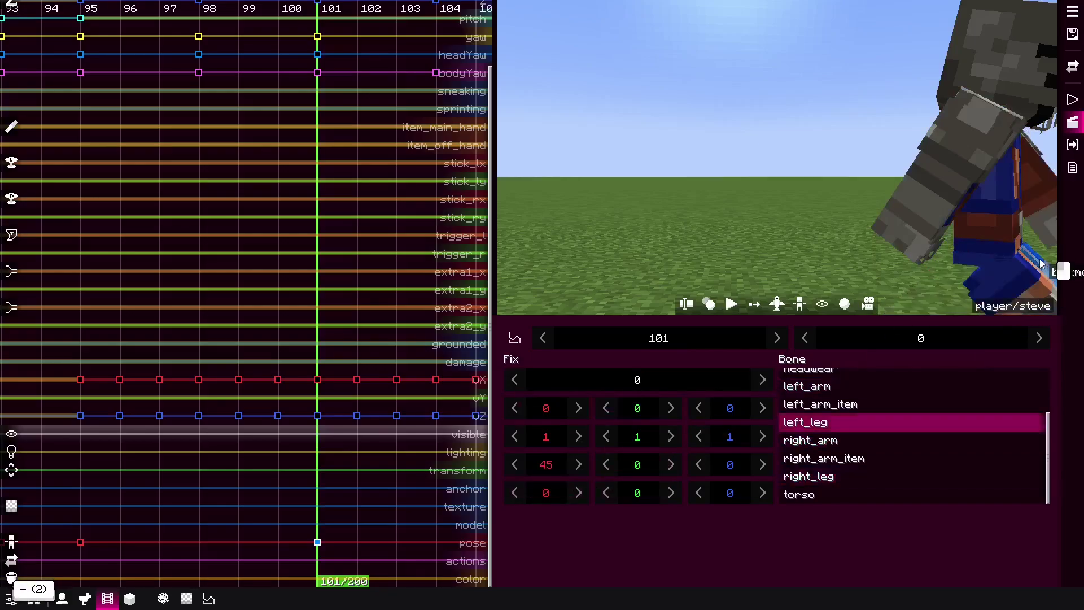
{"action": "key", "text": "-"}
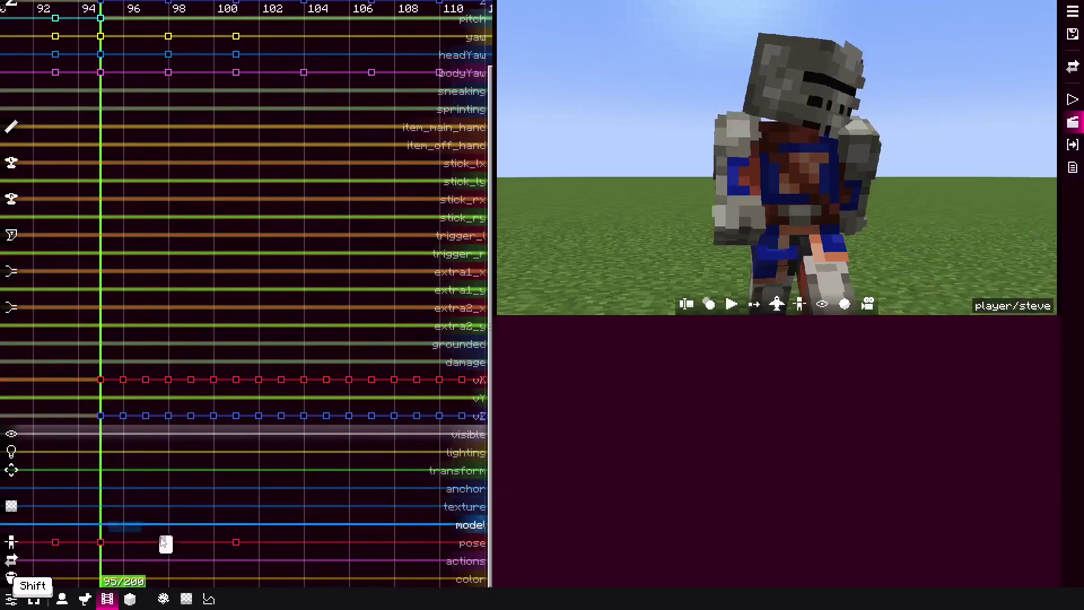
Step: Step tick by tick through the new limb poses to check the stepped motion
{"action": "key", "text": "shift+t"}
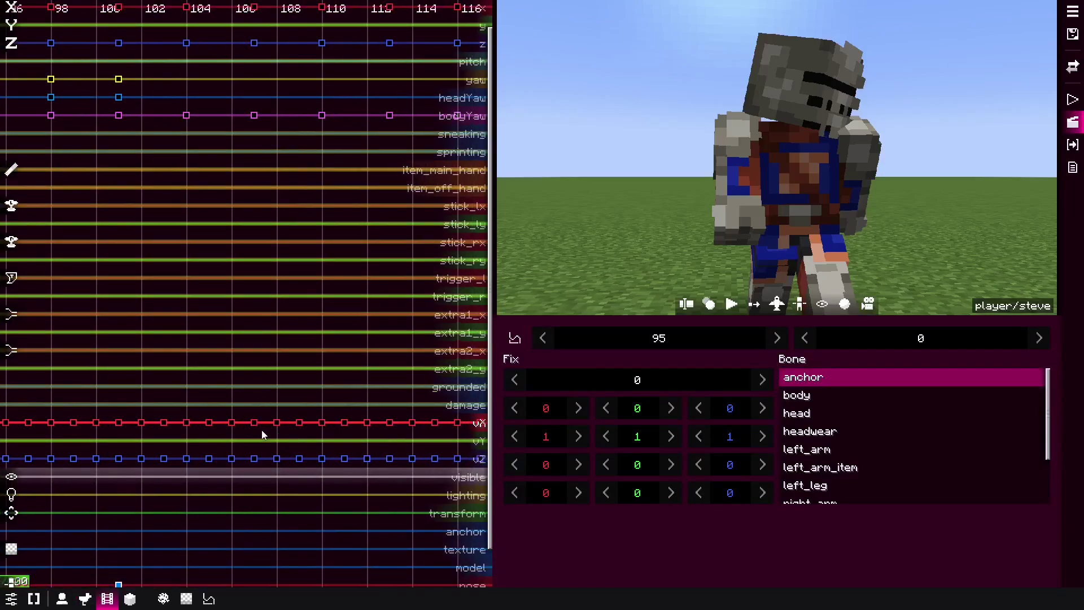
{"action": "key", "text": "Right"}
{"action": "key", "text": "Left"}
{"action": "key", "text": "Left"}
{"action": "key", "text": "Right"}
{"action": "key", "text": "Right"}
{"action": "key", "text": "Right"}
{"action": "key", "text": "Right"}
{"action": "key", "text": "Right"}
{"action": "key", "text": "Right"}
{"action": "key", "text": "Left"}
{"action": "key", "text": "Right"}
{"action": "key", "text": "Right"}
{"action": "key", "text": "Right"}
{"action": "key", "text": "Right"}
{"action": "key", "text": "Left"}
Step: Run the whole knight recording through to its end
{"action": "key", "text": "space"}
{"action": "key", "text": "space"}
{"action": "key", "text": "F3"}
{"action": "key", "text": "1"}
{"action": "key", "text": "space"}
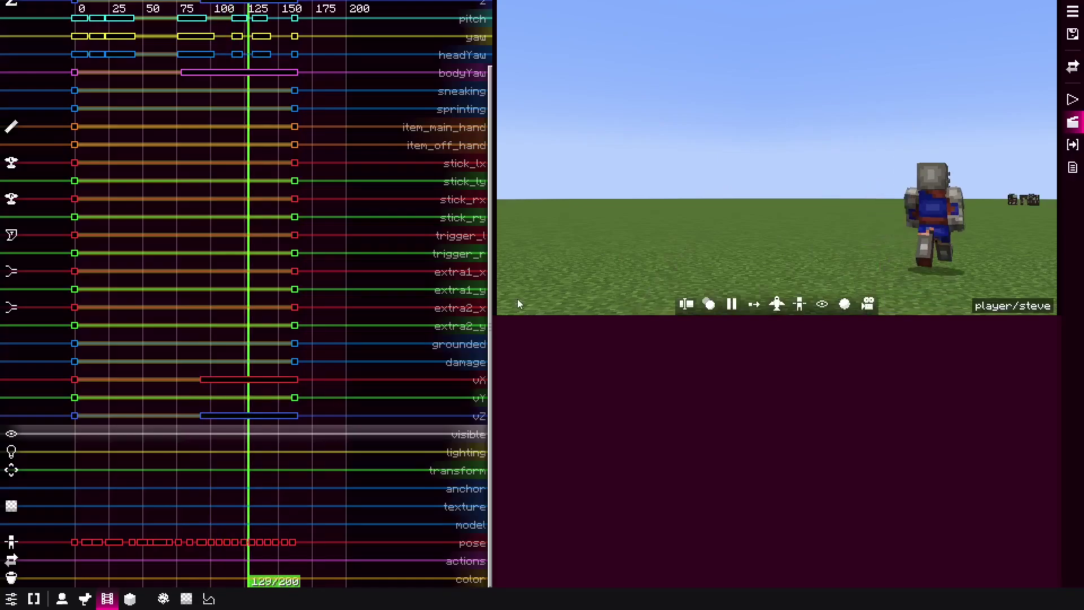
Step: Play the recording from the start and pause to step through the ticks around tick 34
{"action": "key", "text": "space"}
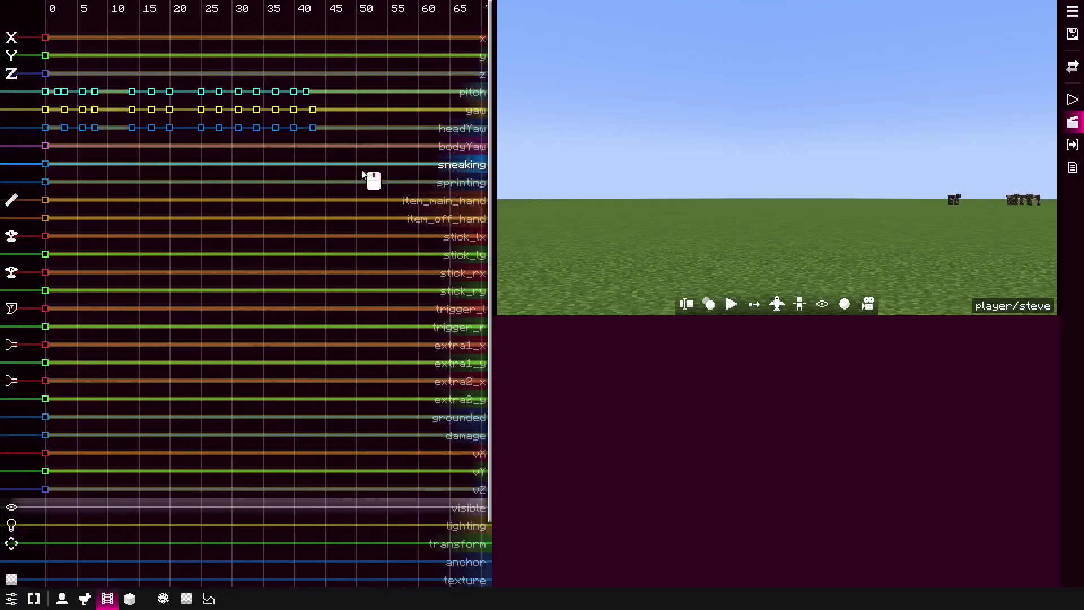
{"action": "key", "text": "space"}
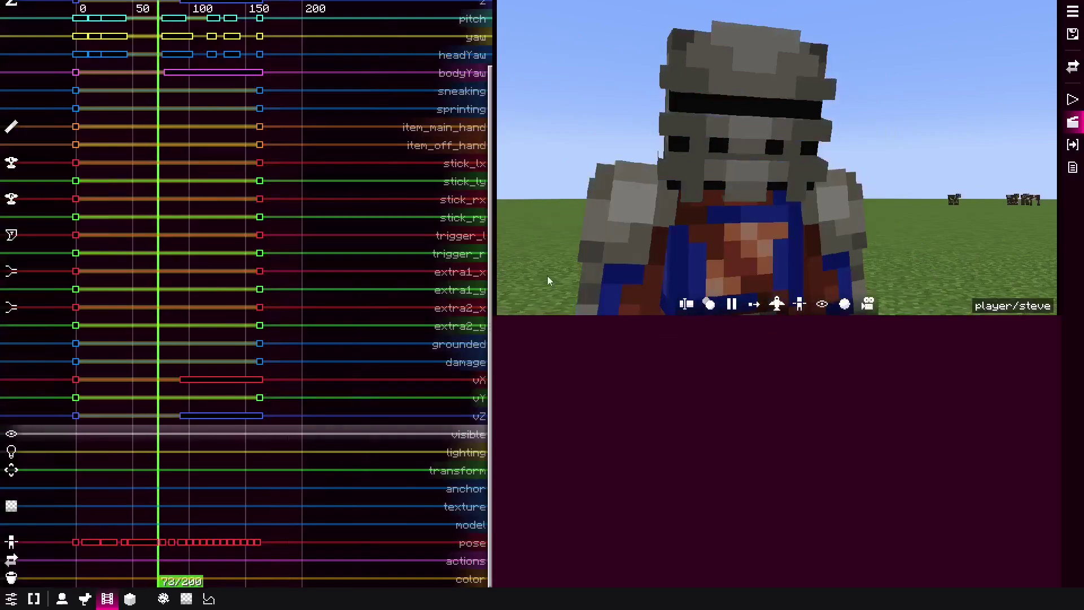
{"action": "key", "text": "space"}
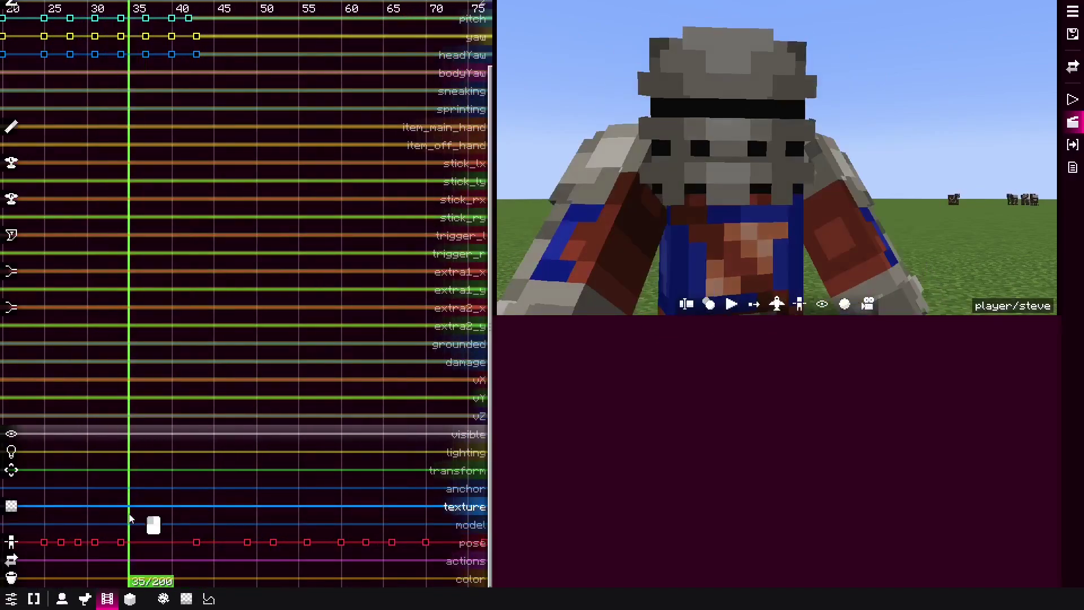
{"action": "key", "text": "space"}
{"action": "key", "text": "space"}
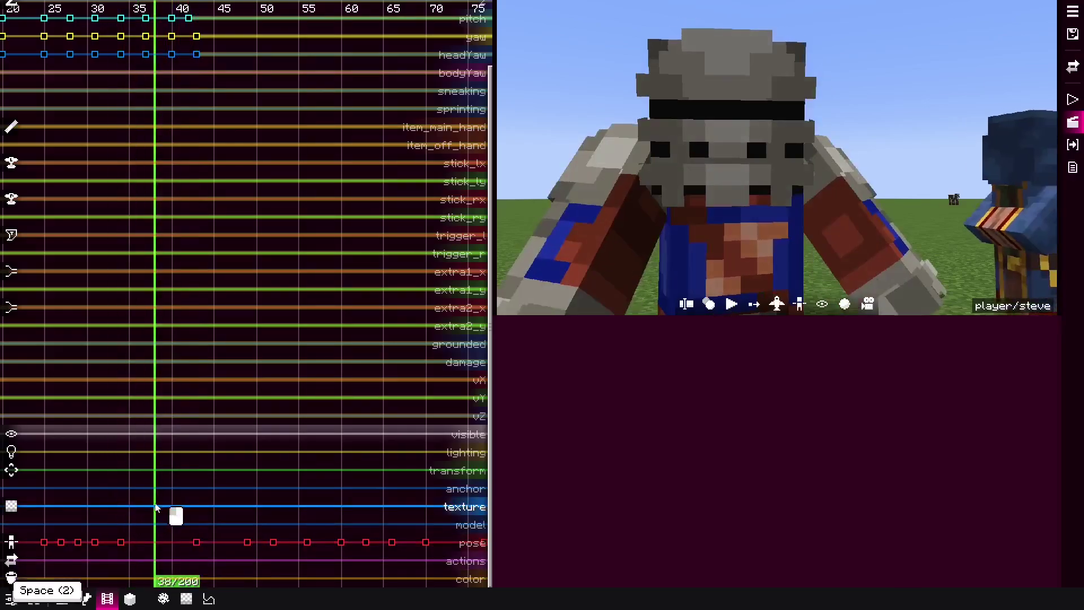
Step: Set the head keyframes around ticks 20–43 to Constant interpolation and replay to check timing
{"action": "key", "text": "shift+t"}
{"action": "key", "text": "Escape"}
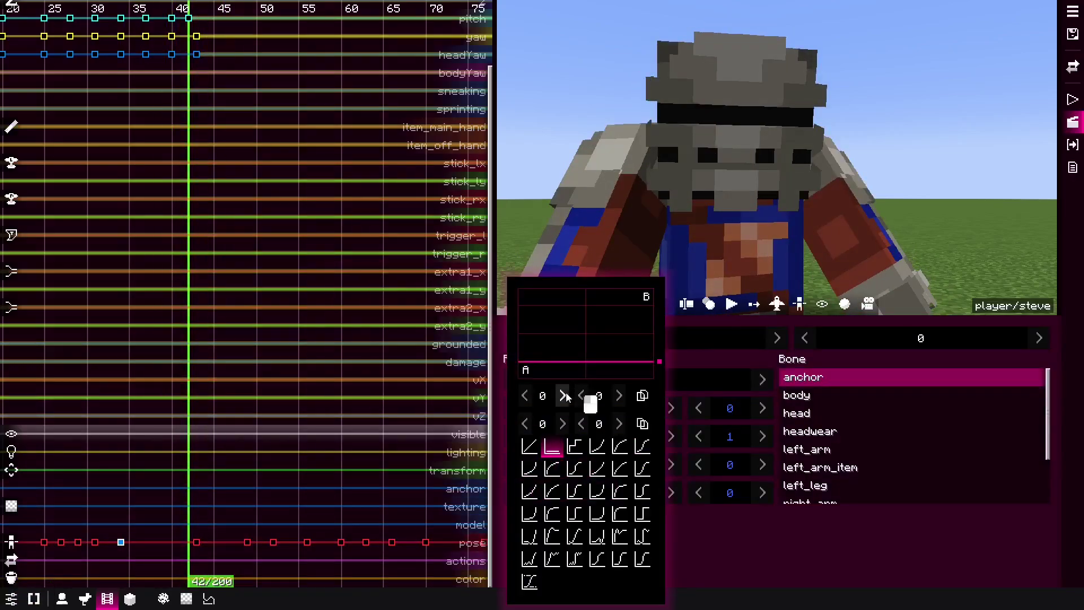
{"action": "key", "text": "space"}
{"action": "key", "text": "space"}
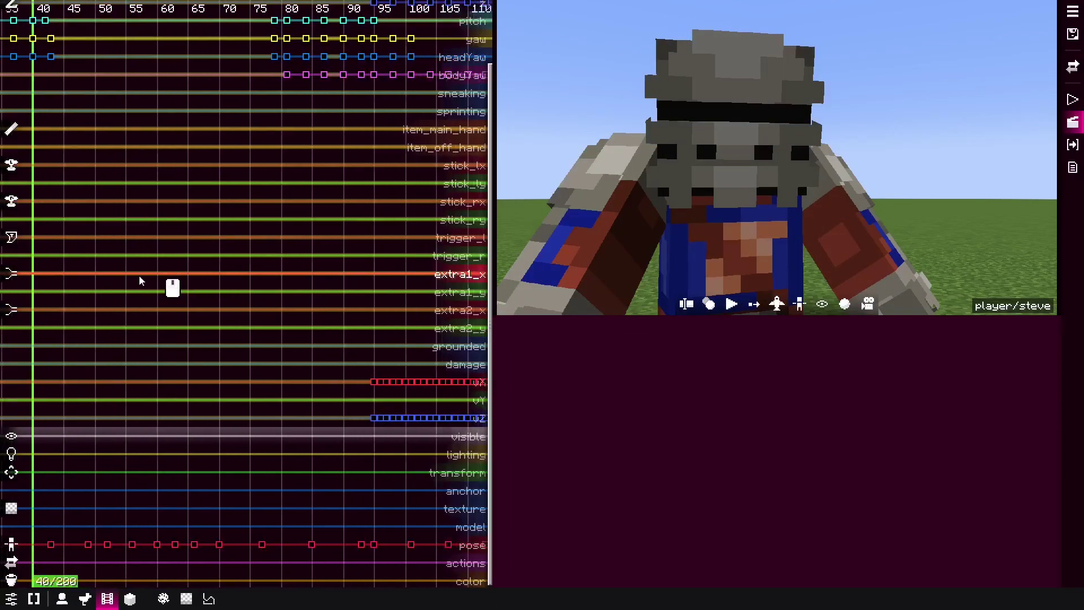
{"action": "key", "text": "space"}
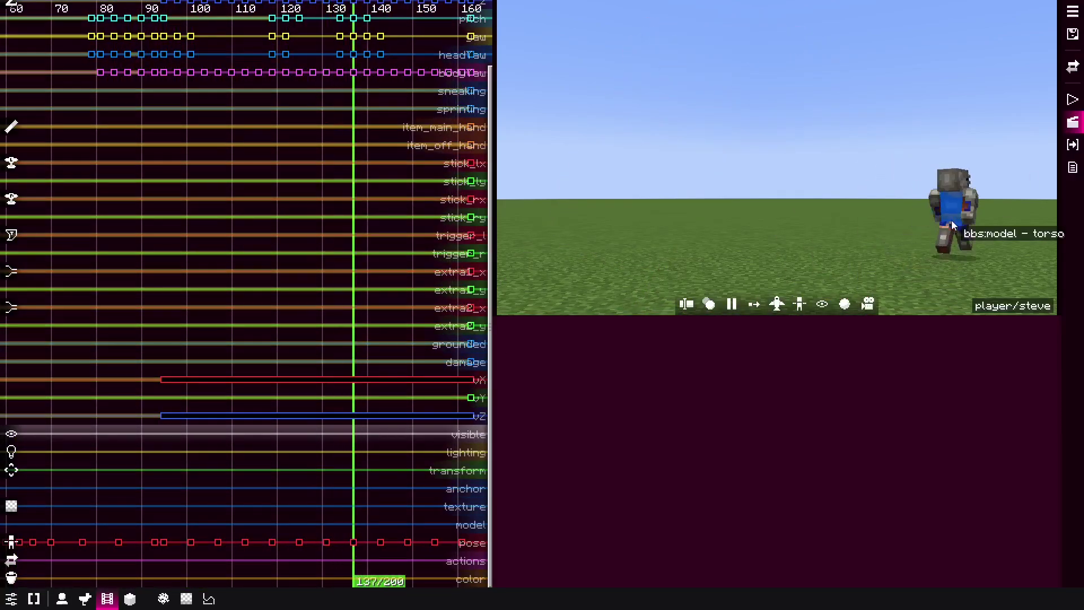
Step: Set the pose keyframes to Steps interpolation with 3 steps and play the replay through to its end
{"action": "key", "text": "space"}
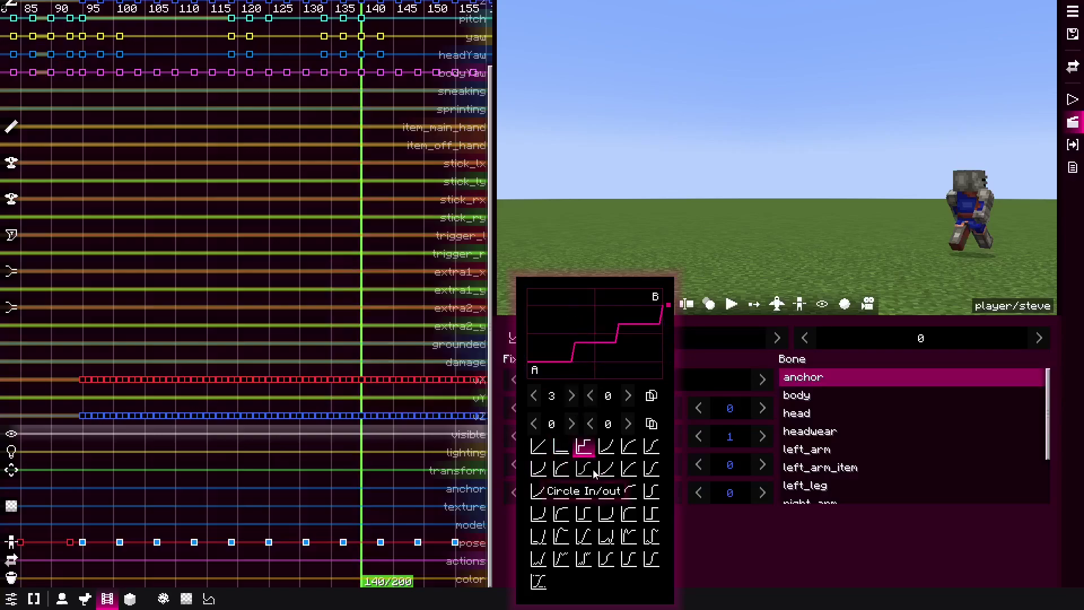
{"action": "key", "text": "space"}
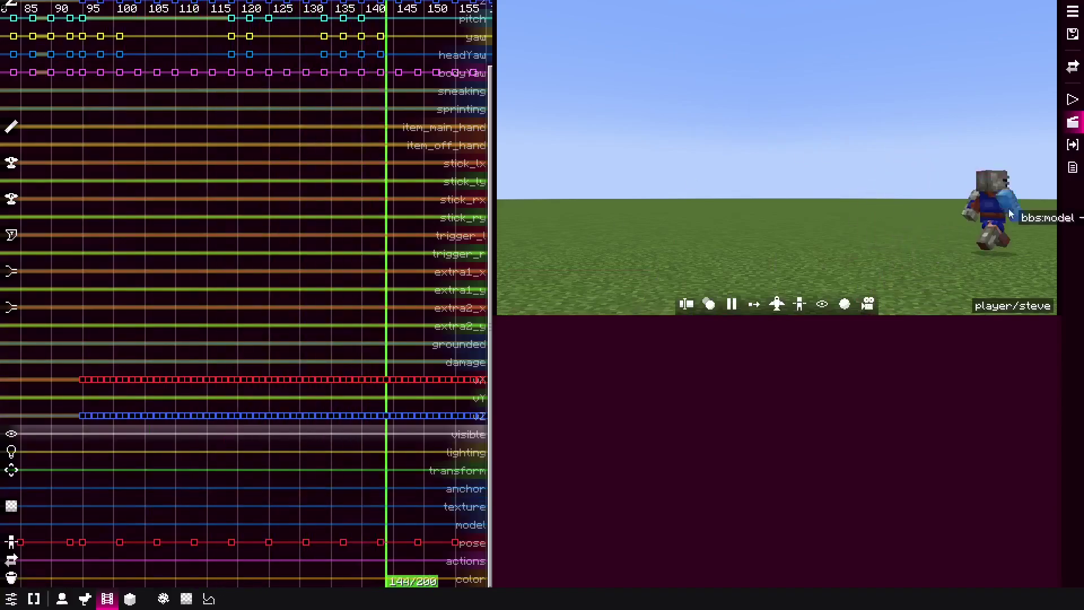
{"action": "key", "text": "space"}
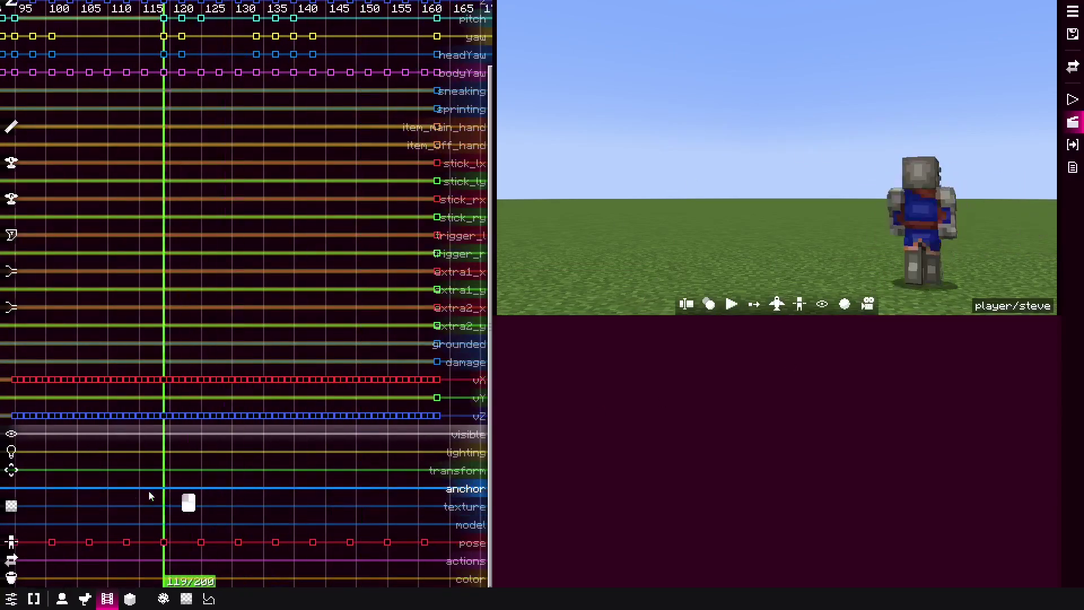
{"action": "key", "text": "space"}
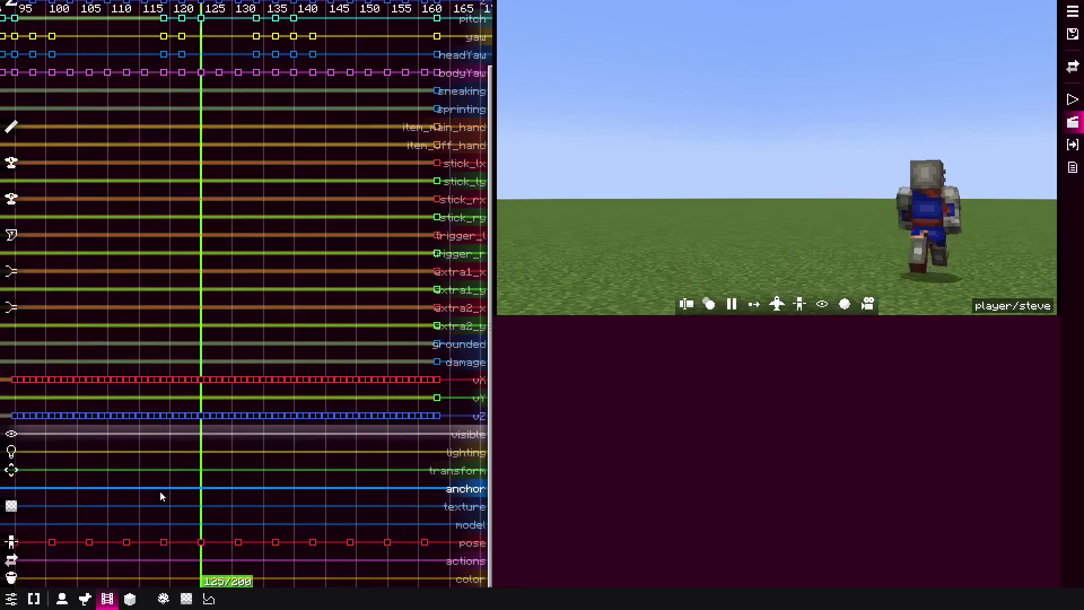
{"action": "key", "text": "space"}
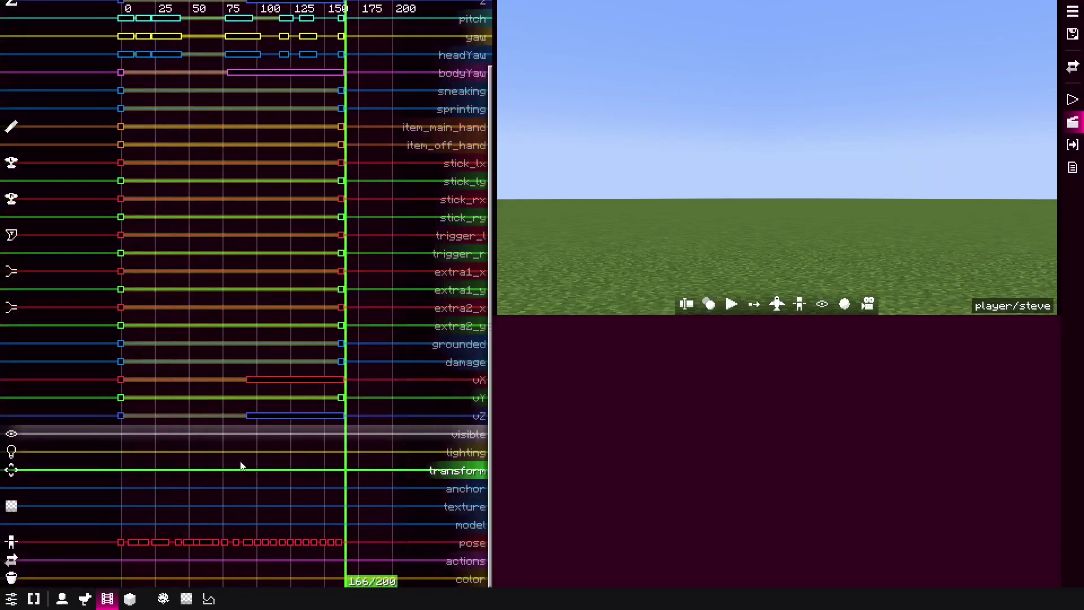